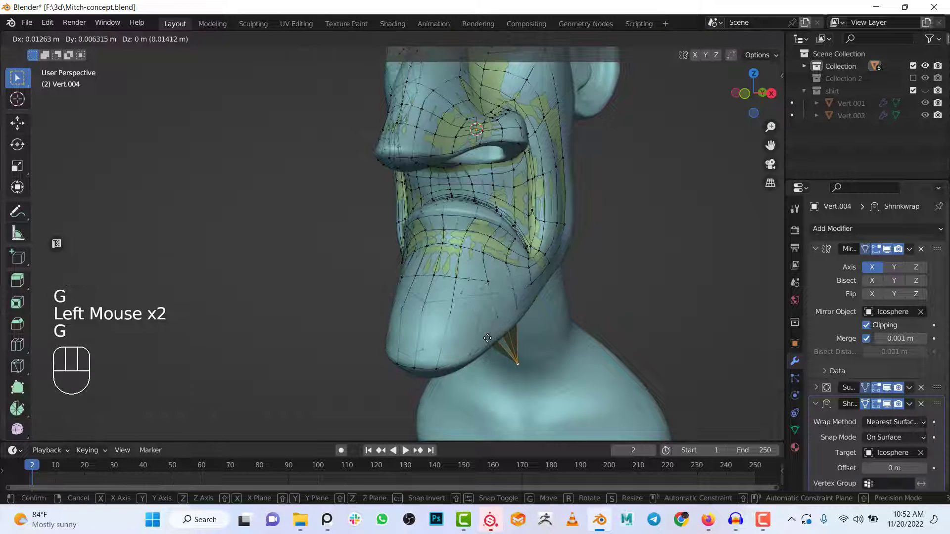
- Cancel the chin vertex move and extrude new vertices up the side of the head
{"action": "right_click", "coordinate": [484, 336]}
{"action": "left_click_drag", "start_coordinate": [496, 336], "coordinate": [455, 332]}
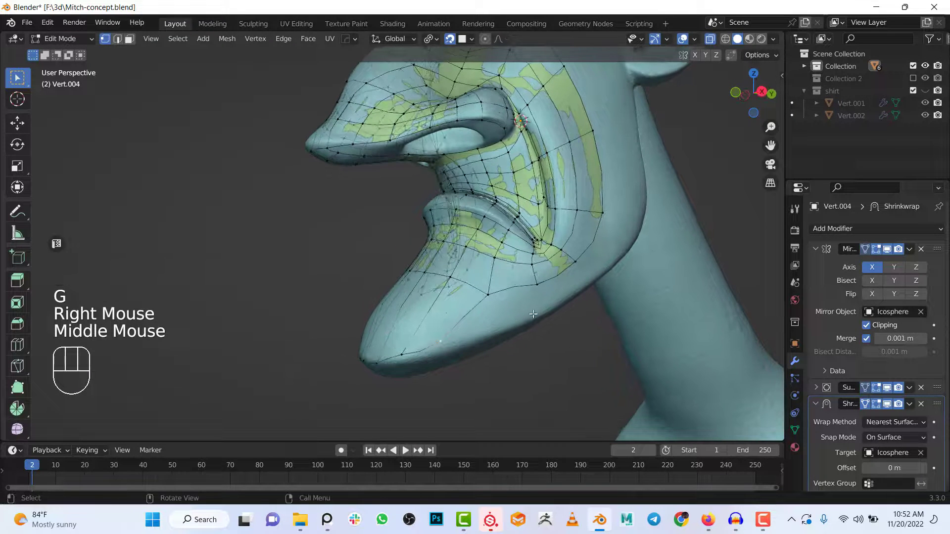
{"action": "left_click_drag", "start_coordinate": [543, 306], "coordinate": [533, 275]}
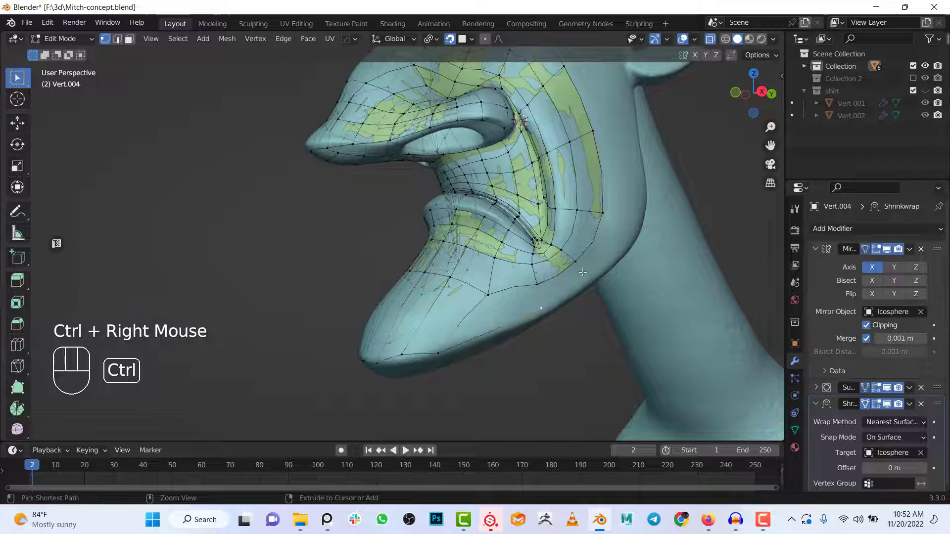
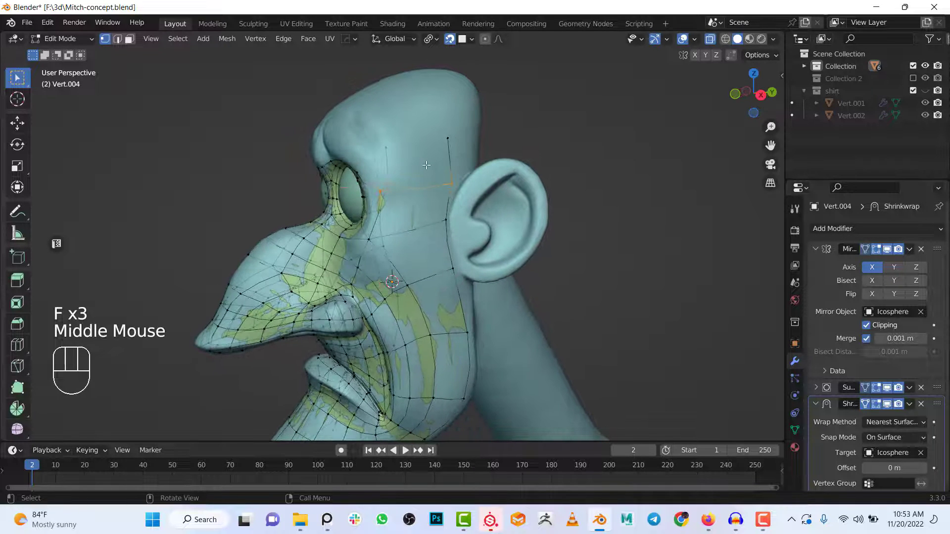
- Extrude vertices from the temple across the side of the head toward the ear
{"action": "scroll", "scroll_direction": "down", "scroll_amount": 3}
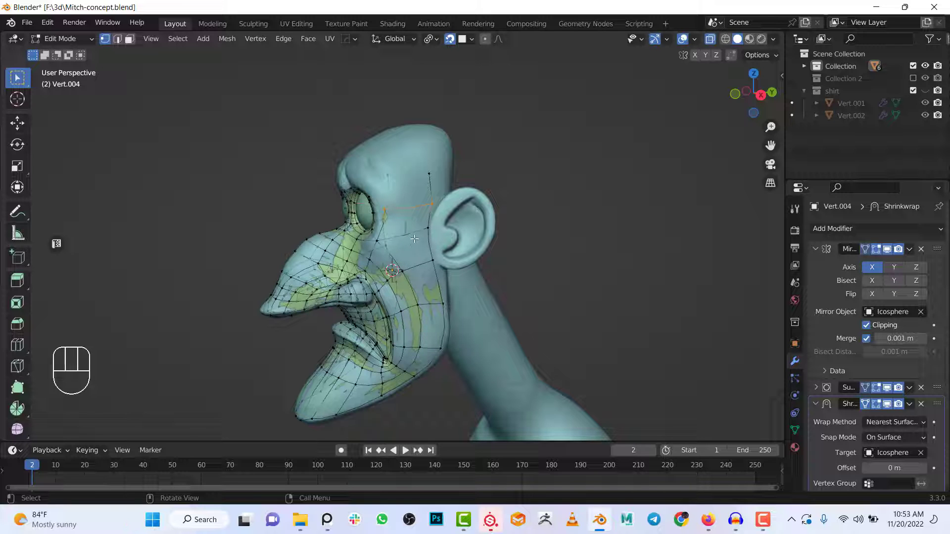
{"action": "middle_click", "coordinate": [417, 228]}
{"action": "scroll", "scroll_direction": "up", "scroll_amount": 3}
{"action": "left_click", "coordinate": [443, 211]}
{"action": "left_click_drag", "start_coordinate": [455, 246], "coordinate": [473, 237]}
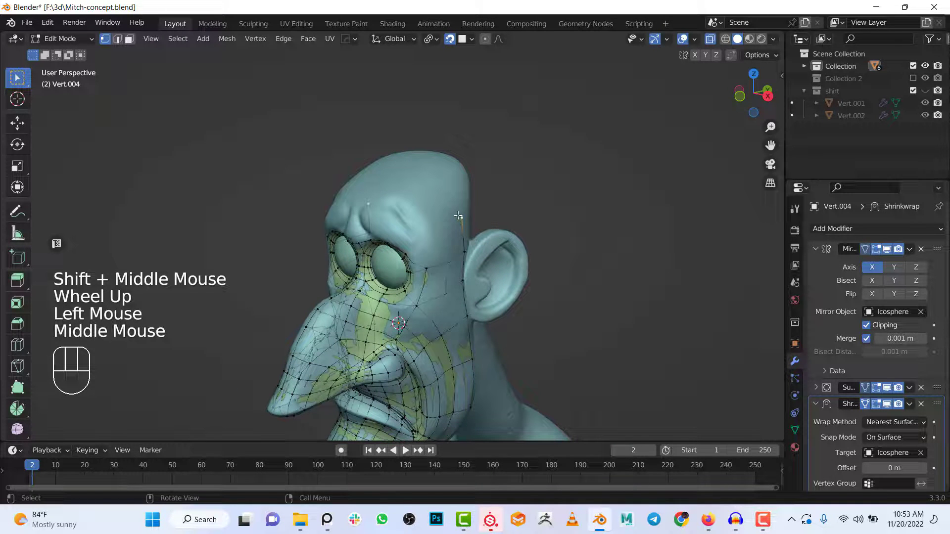
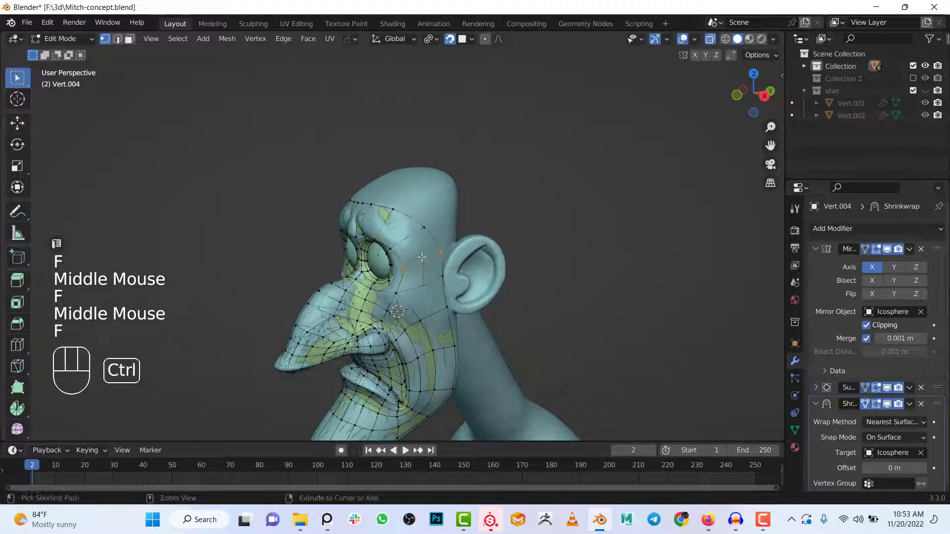
{"action": "key", "text": "ctrl+r"}
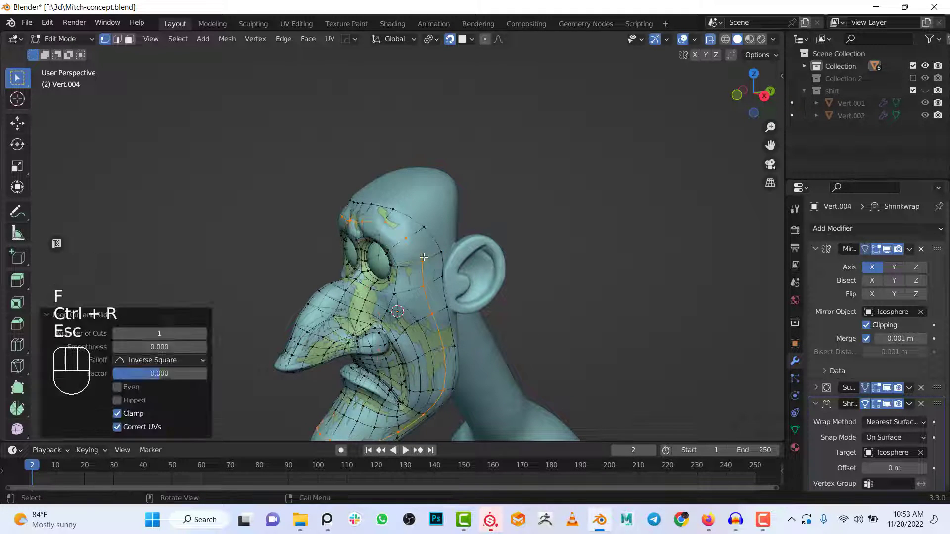
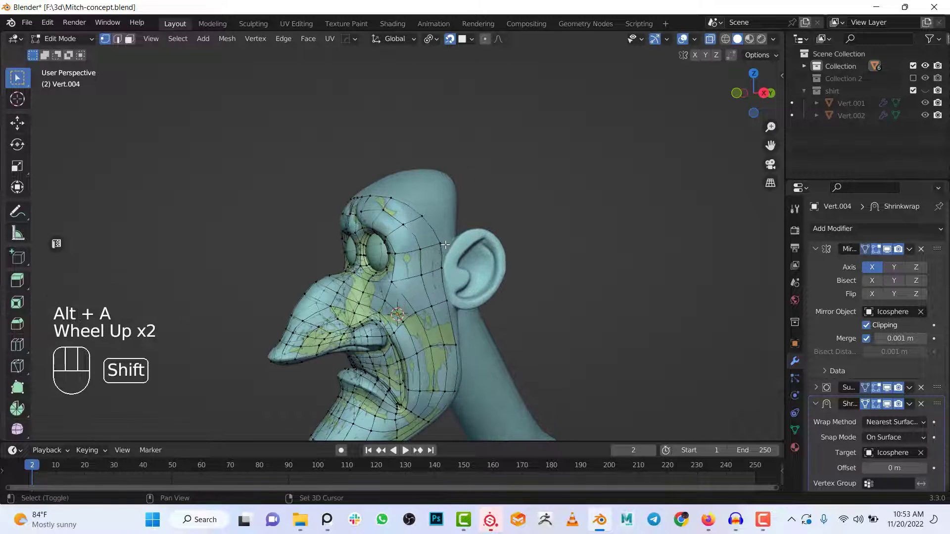
- Fill the temple area with quad faces and leave Edit Mode on the retopology mesh
{"action": "left_click_drag", "start_coordinate": [489, 308], "coordinate": [474, 313]}
{"action": "middle_click", "coordinate": [473, 326]}
{"action": "scroll", "scroll_direction": "down", "scroll_amount": 3}
{"action": "key", "text": "Tab"}
{"action": "middle_click", "coordinate": [464, 284]}
{"action": "left_click", "coordinate": [446, 257]}
{"action": "key", "text": "h"}
{"action": "left_click_drag", "start_coordinate": [410, 267], "coordinate": [461, 270]}
- Raise the retopology head's Subdivision Surface viewport levels from 1 to 2
{"action": "scroll", "scroll_direction": "up", "scroll_amount": 3}
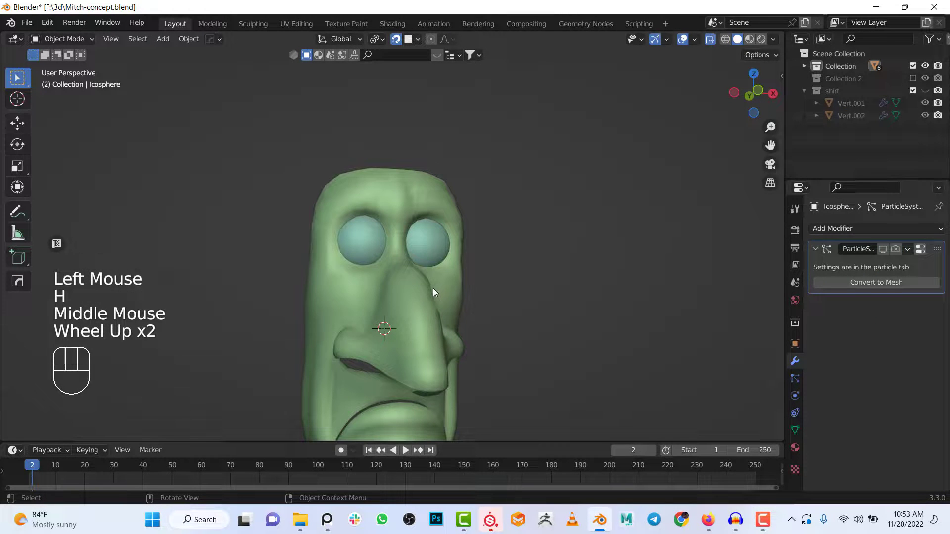
{"action": "left_click", "coordinate": [436, 291]}
{"action": "left_click", "coordinate": [814, 254]}
{"action": "left_click", "coordinate": [819, 288]}
{"action": "left_click_drag", "start_coordinate": [816, 270], "coordinate": [854, 286]}
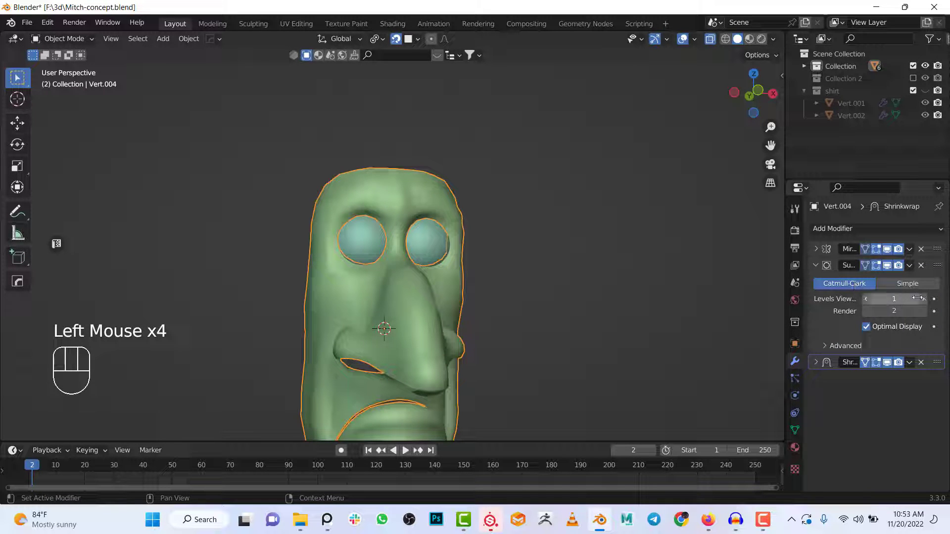
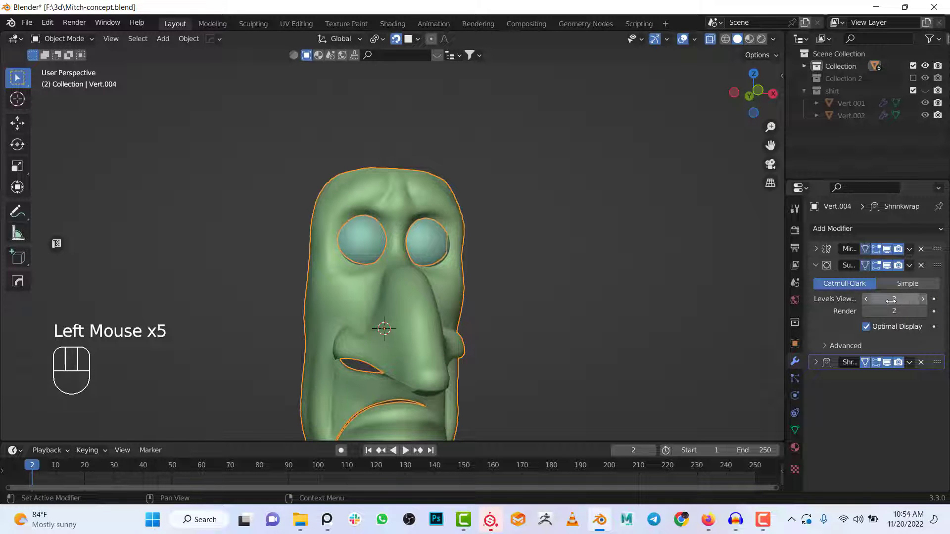
{"action": "left_click_drag", "start_coordinate": [504, 326], "coordinate": [508, 331]}
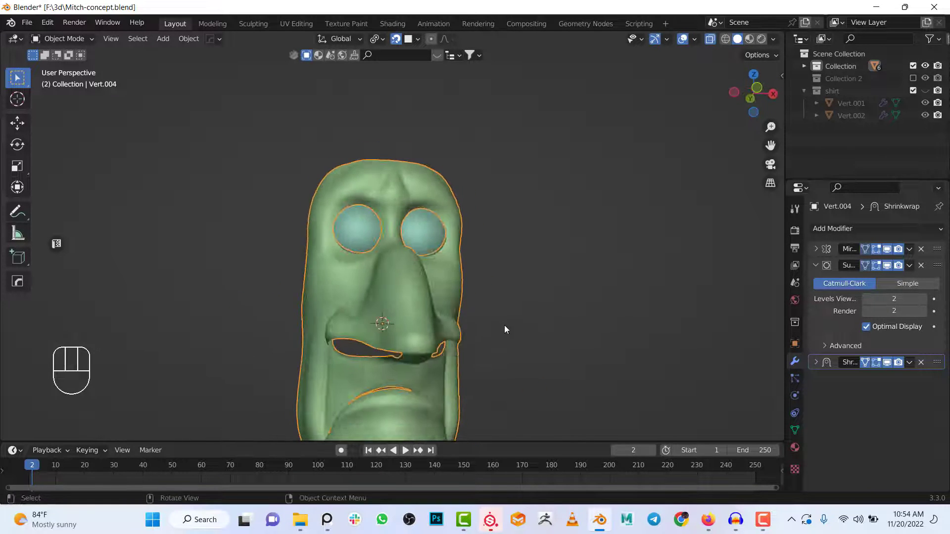
- Isolate the retopology head in local view and inspect the smoother shell
{"action": "scroll", "scroll_direction": "up", "scroll_amount": 3}
{"action": "key", "text": "/"}
{"action": "left_click_drag", "start_coordinate": [426, 280], "coordinate": [450, 292]}
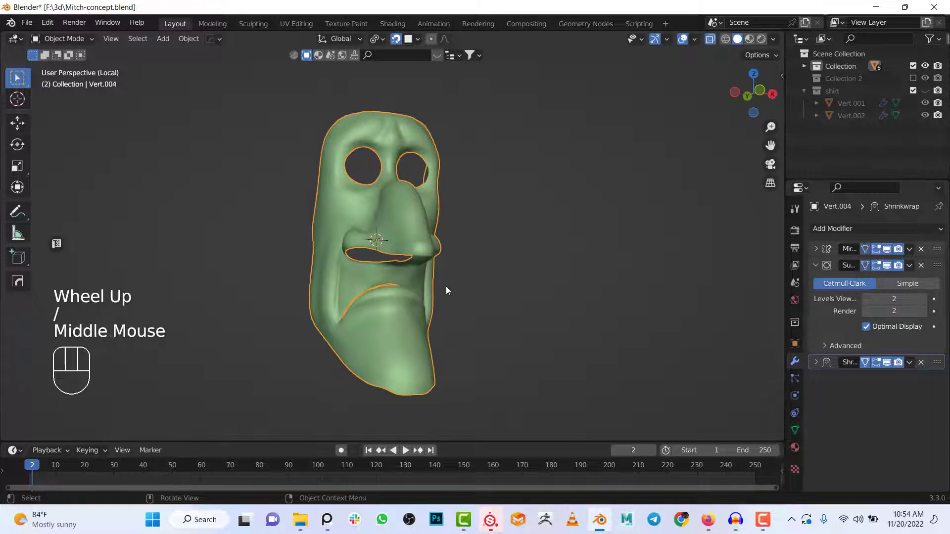
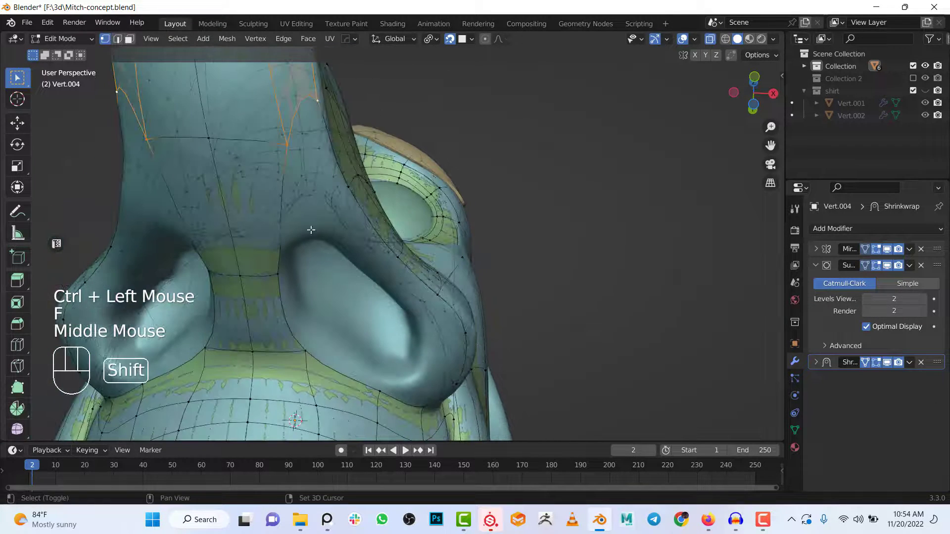
- Add an edge loop near the ear and extrude vertices tracing around the ear base
{"action": "key", "text": "ctrl+r"}
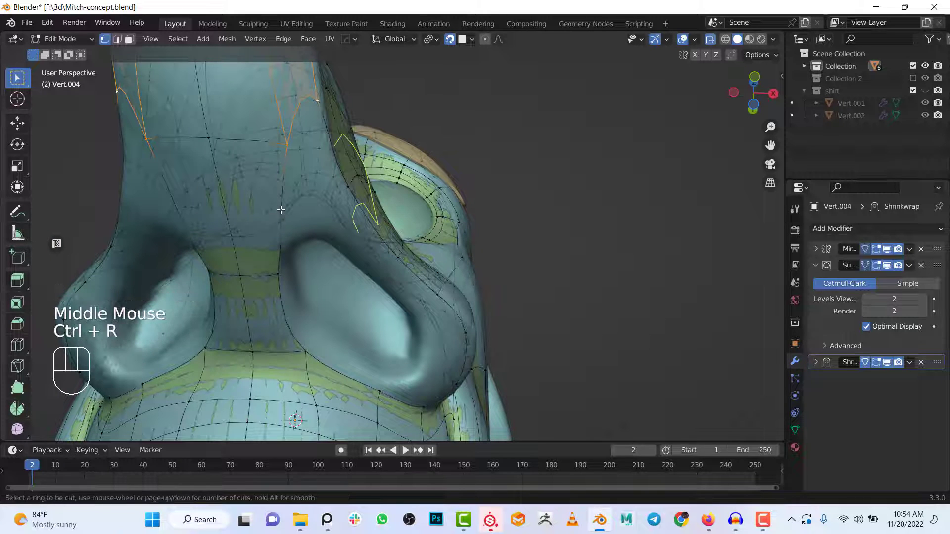
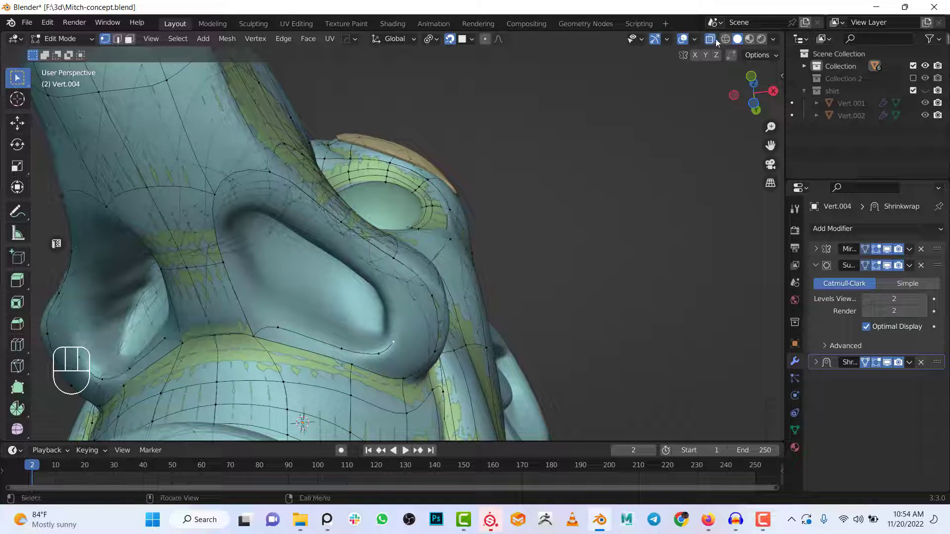
{"action": "left_click", "coordinate": [718, 44]}
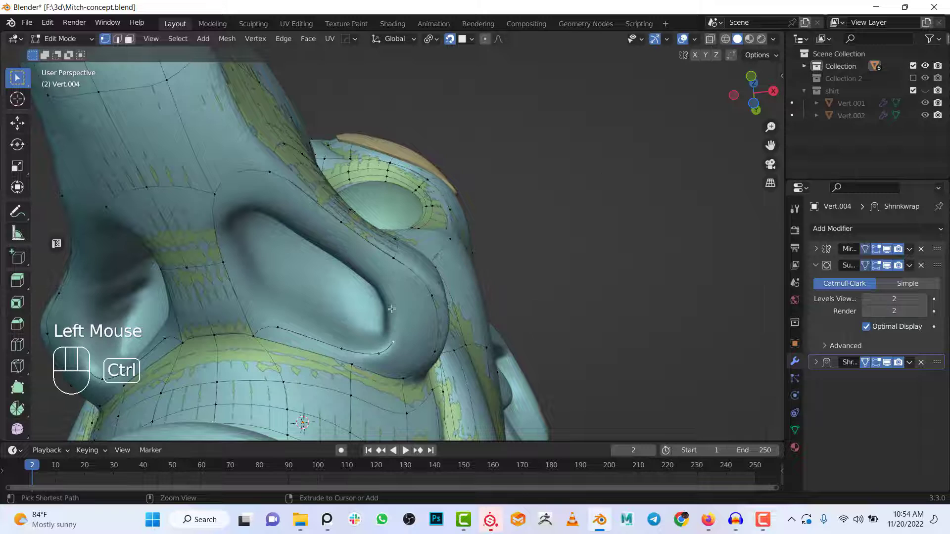
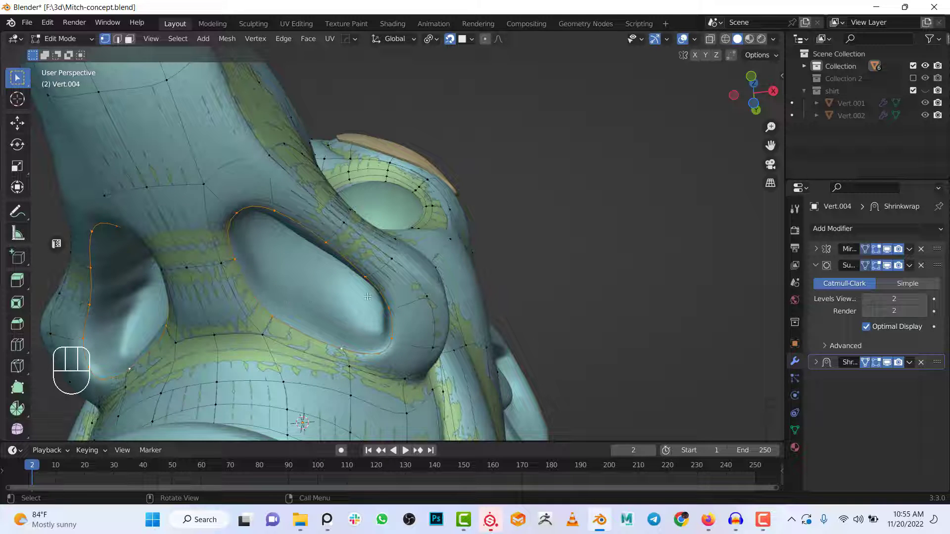
{"action": "left_click_drag", "start_coordinate": [699, 47], "coordinate": [503, 161]}
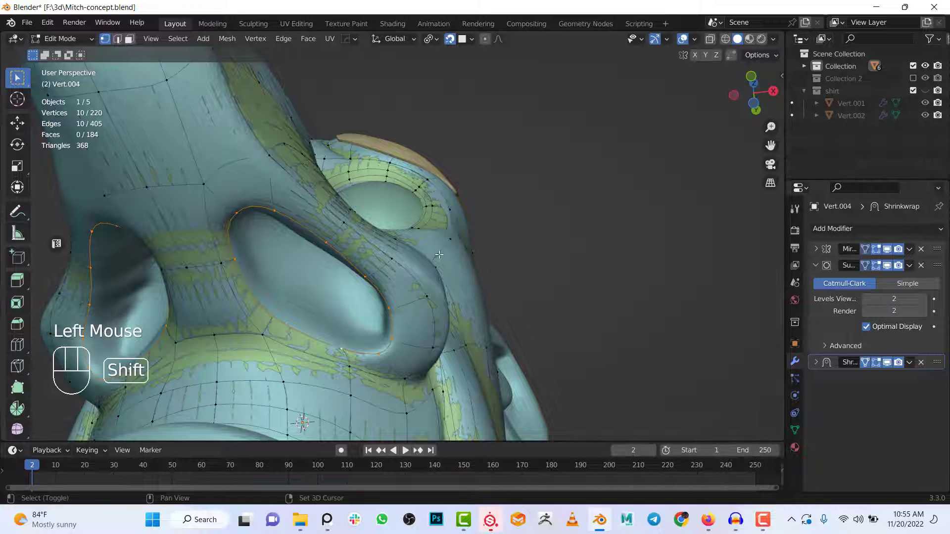
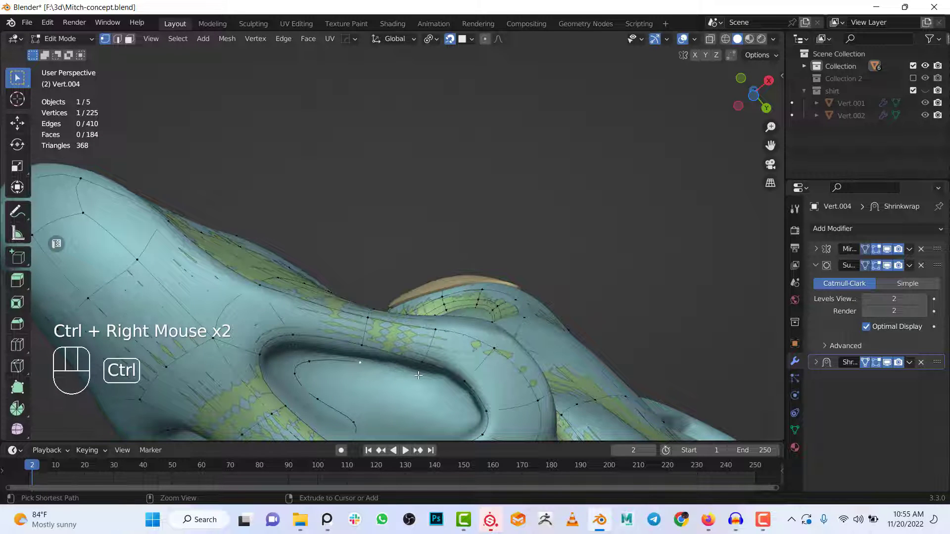
- Extrude a ring of new vertices along the ear hole rim
{"action": "middle_click", "coordinate": [451, 378]}
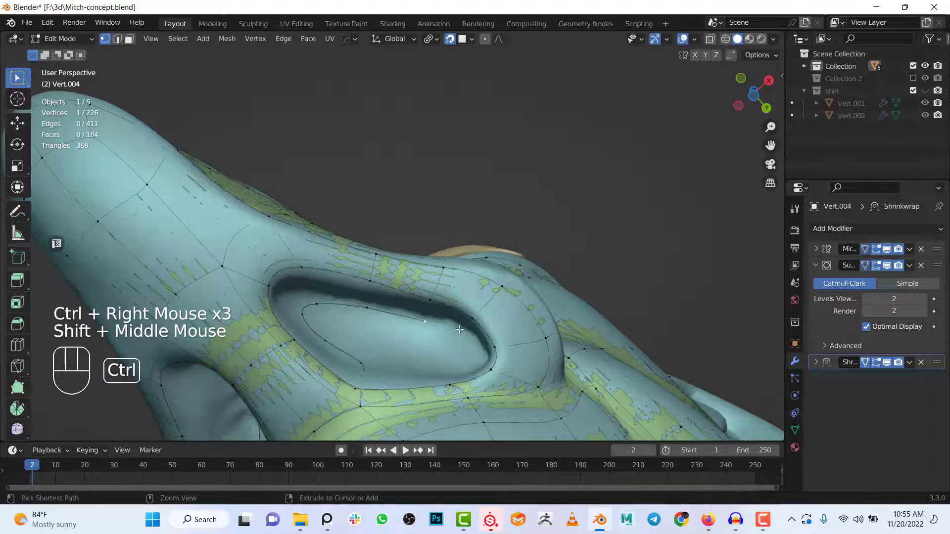
{"action": "left_click_drag", "start_coordinate": [463, 330], "coordinate": [454, 323]}
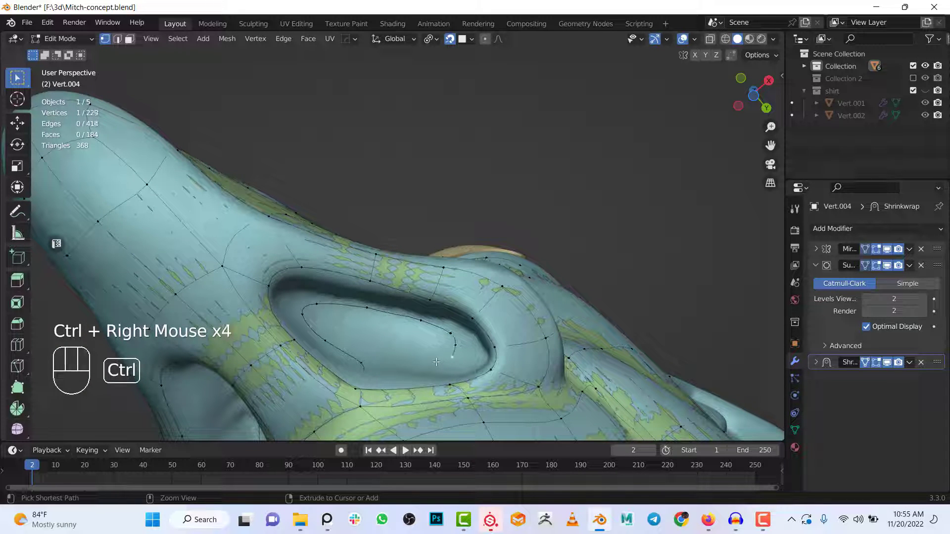
{"action": "left_click", "coordinate": [362, 355]}
{"action": "key", "text": "ctrl+z"}
{"action": "left_click", "coordinate": [360, 359]}
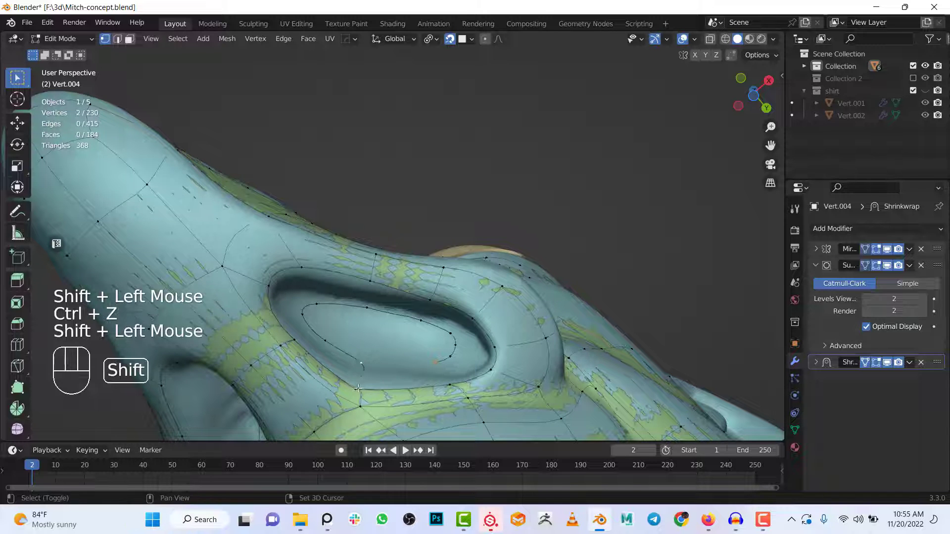
{"action": "left_click", "coordinate": [359, 388]}
{"action": "left_click", "coordinate": [452, 385]}
{"action": "key", "text": "f"}
{"action": "left_click", "coordinate": [458, 376]}
{"action": "left_click", "coordinate": [436, 358]}
- Fill faces between the rim vertices around the ear opening
{"action": "key", "text": "f"}
{"action": "key", "text": "f"}
{"action": "key", "text": "f"}
{"action": "key", "text": "f"}
{"action": "left_click", "coordinate": [305, 312]}
{"action": "left_click_drag", "start_coordinate": [364, 324], "coordinate": [369, 308]}
{"action": "left_click", "coordinate": [369, 308]}
{"action": "key", "text": "f"}
{"action": "left_click", "coordinate": [357, 320]}
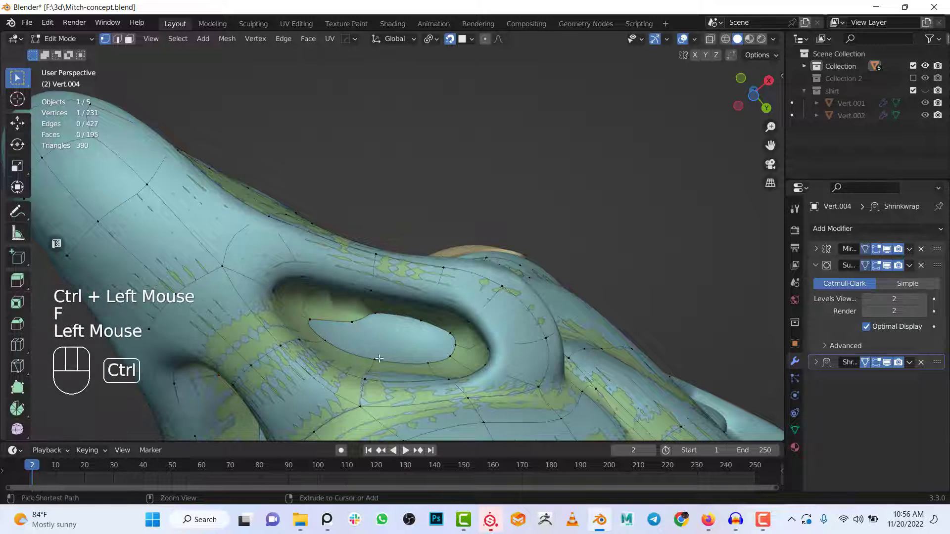
- Merge the overlapping rim vertices and Grid Fill the ear hole's boundary loop
{"action": "key", "text": "ctrl+z"}
{"action": "key", "text": "ctrl+z"}
{"action": "key", "text": "ctrl+z"}
{"action": "key", "text": "ctrl+z"}
{"action": "left_click", "coordinate": [383, 308]}
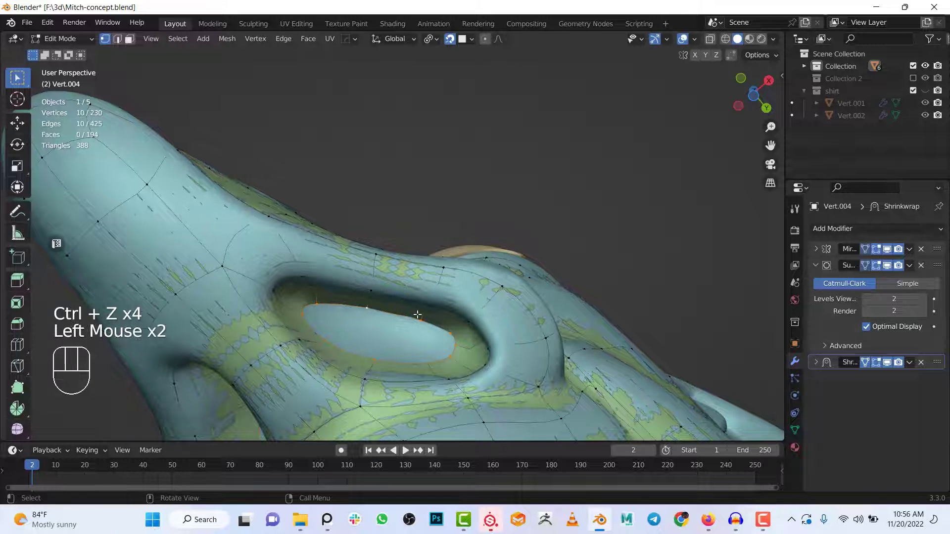
{"action": "key", "text": "ctrl+f"}
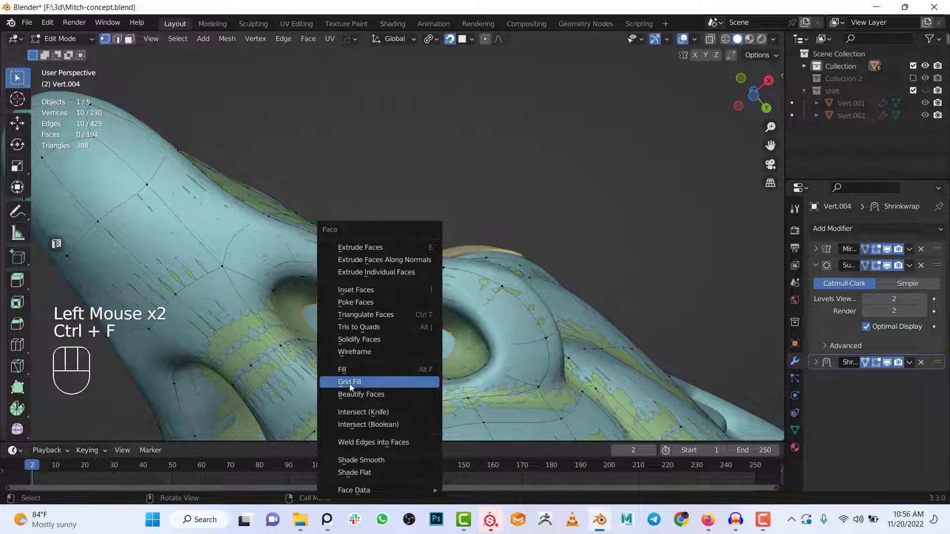
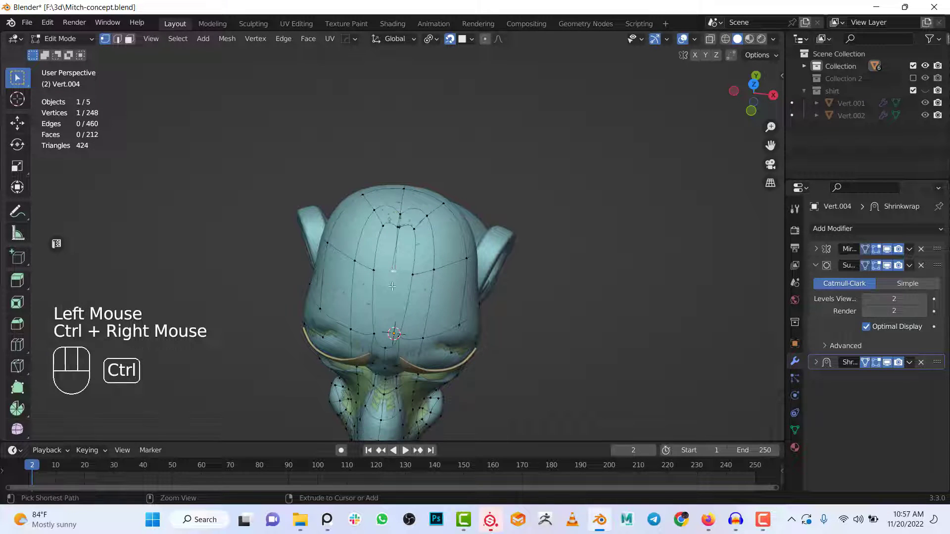
- Fill the last two open faces beside the ear on the head retopology
{"action": "key", "text": "ctrl+z"}
{"action": "key", "text": "e"}
{"action": "left_click", "coordinate": [394, 284]}
{"action": "left_click", "coordinate": [389, 350]}
{"action": "left_click", "coordinate": [415, 274]}
{"action": "key", "text": "f"}
{"action": "left_click", "coordinate": [415, 274]}
{"action": "left_click", "coordinate": [394, 267]}
{"action": "key", "text": "f"}
- Leave local view so the hidden hair and long neck of the sculpt show again
{"action": "scroll", "scroll_direction": "down", "scroll_amount": 3}
{"action": "left_click_drag", "start_coordinate": [475, 311], "coordinate": [403, 257]}
{"action": "scroll", "scroll_direction": "up", "scroll_amount": 3}
{"action": "left_click_drag", "start_coordinate": [417, 321], "coordinate": [423, 239]}
{"action": "left_click_drag", "start_coordinate": [416, 261], "coordinate": [449, 241]}
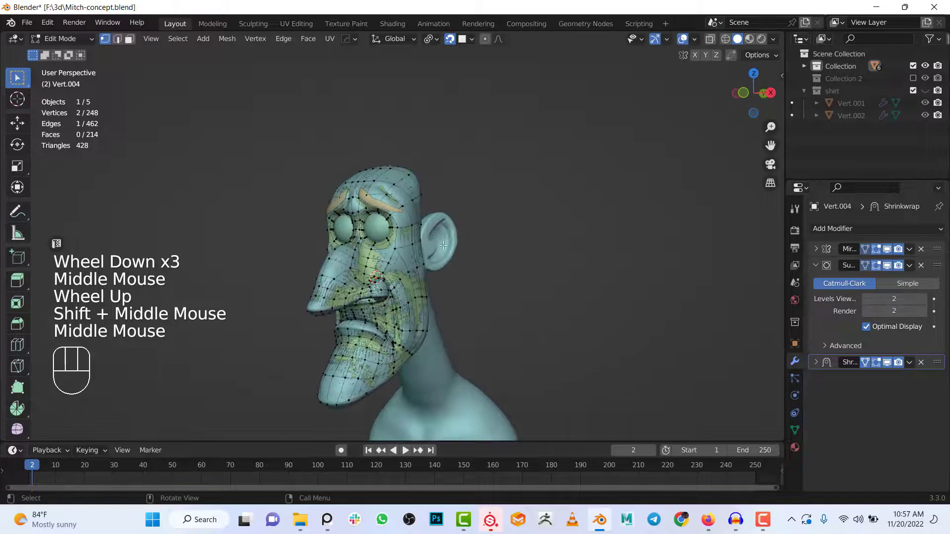
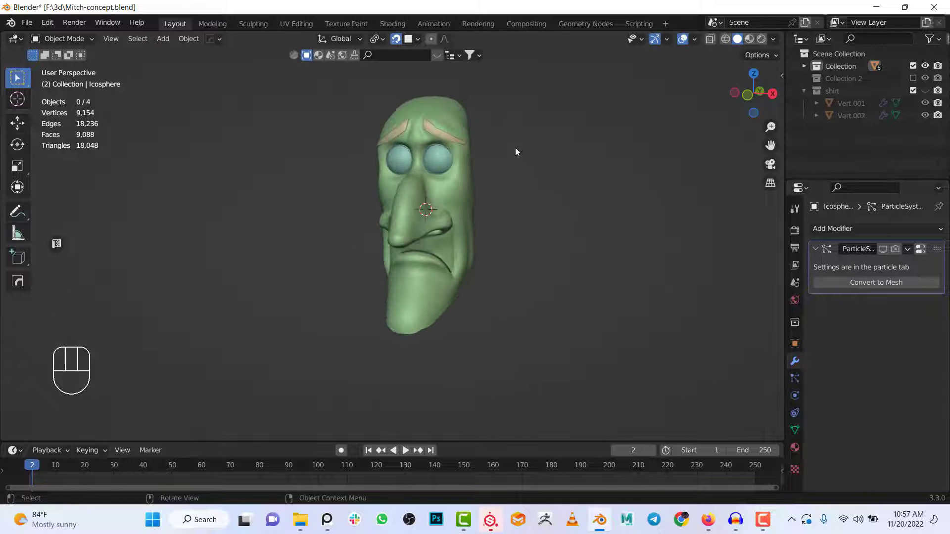
{"action": "scroll", "scroll_direction": "down", "scroll_amount": 3}
{"action": "key", "text": "/"}
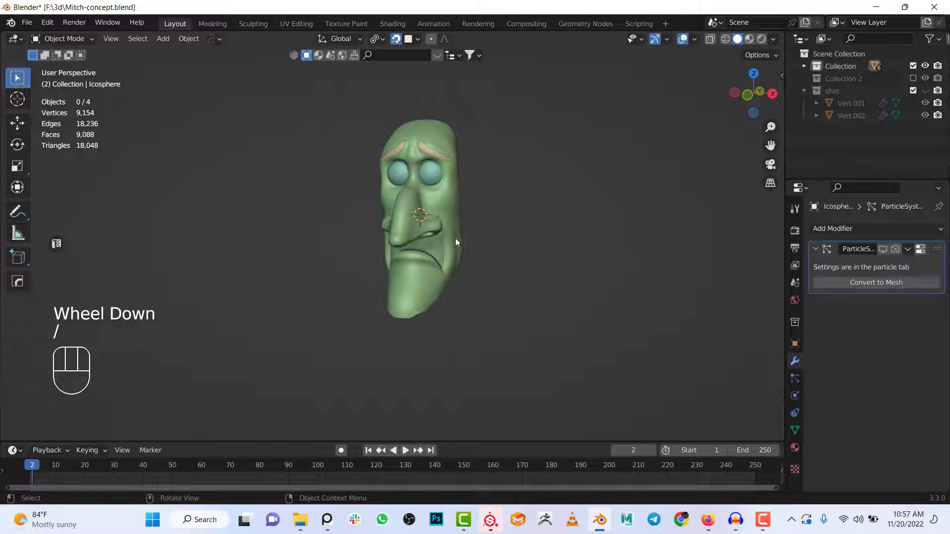
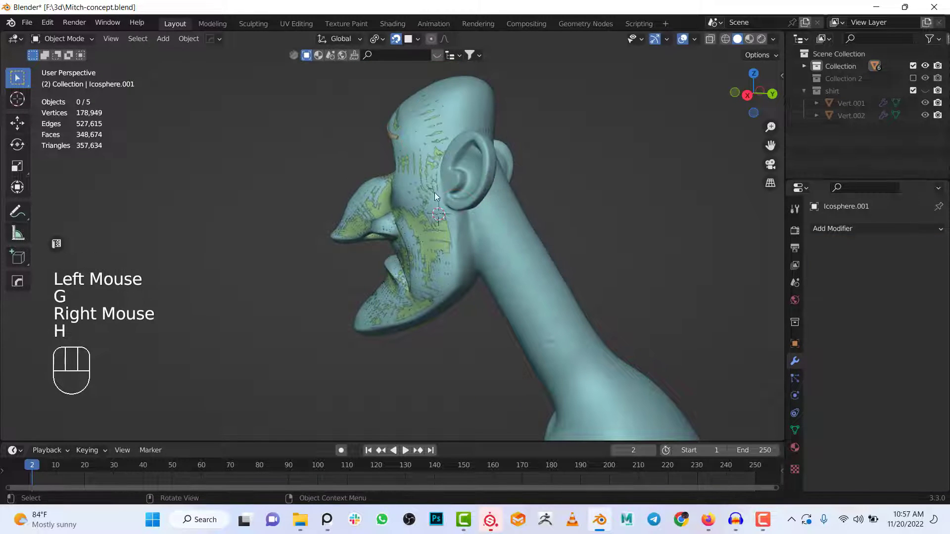
- Extrude the bottom edge vertices below the ear down onto the neck
{"action": "left_click", "coordinate": [436, 233]}
{"action": "left_click_drag", "start_coordinate": [518, 248], "coordinate": [466, 282]}
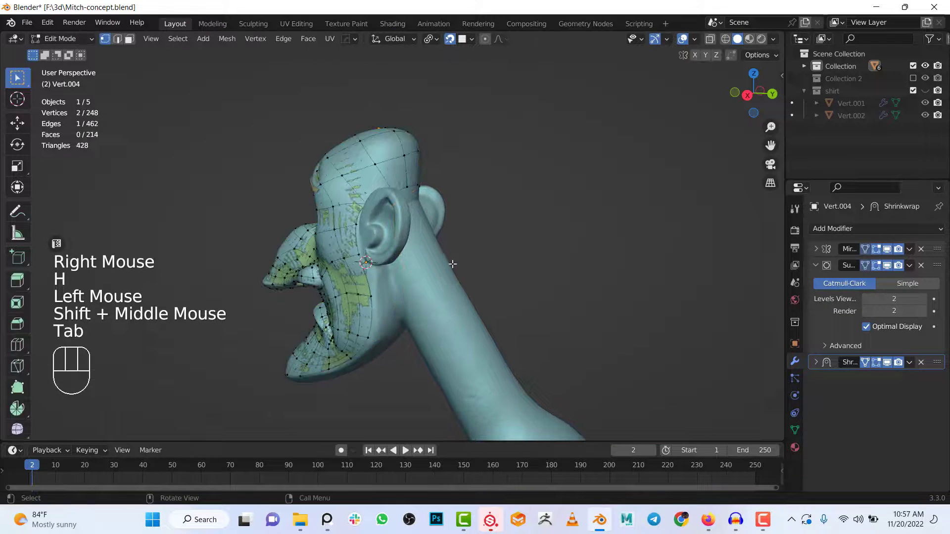
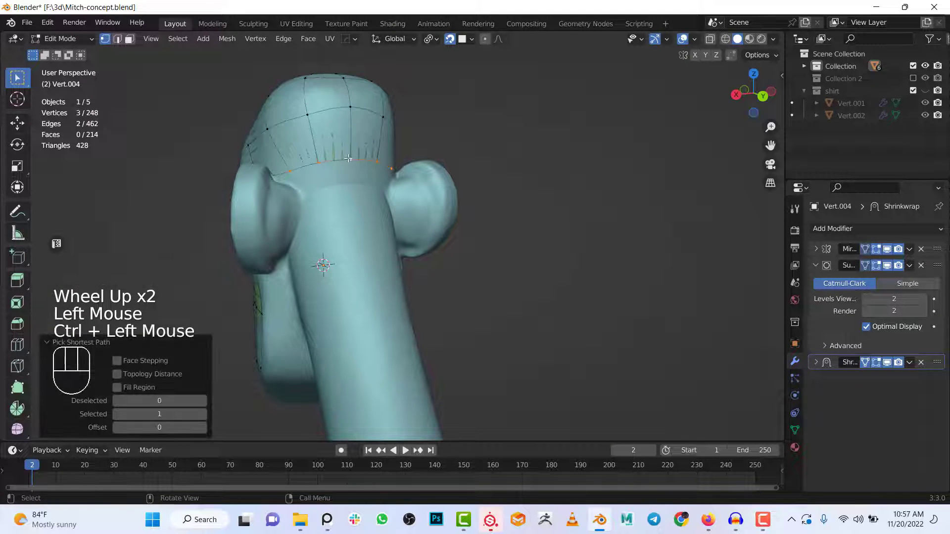
{"action": "key", "text": "e"}
{"action": "left_click", "coordinate": [361, 211]}
{"action": "key", "text": "e"}
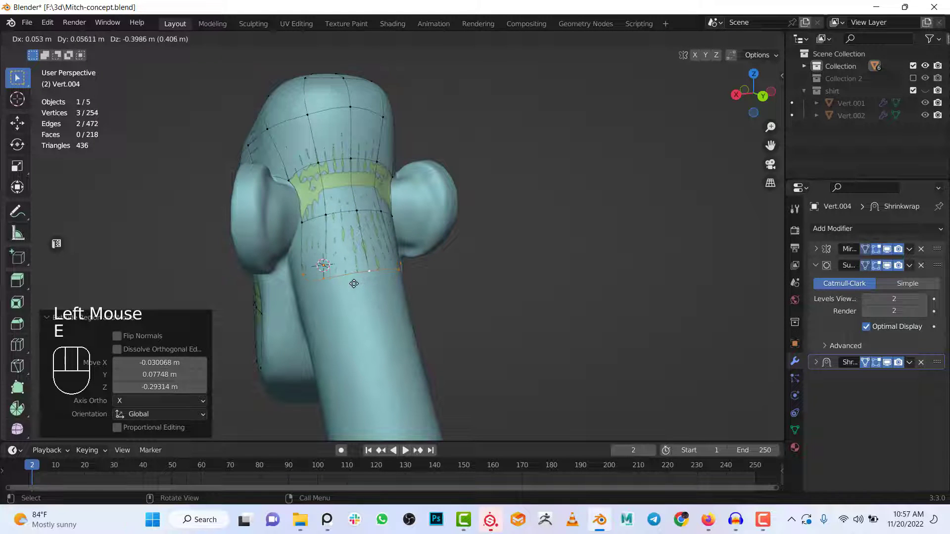
{"action": "left_click", "coordinate": [371, 282]}
- Slide a vertex of the new row into place along the neck
{"action": "left_click_drag", "start_coordinate": [371, 279], "coordinate": [391, 248]}
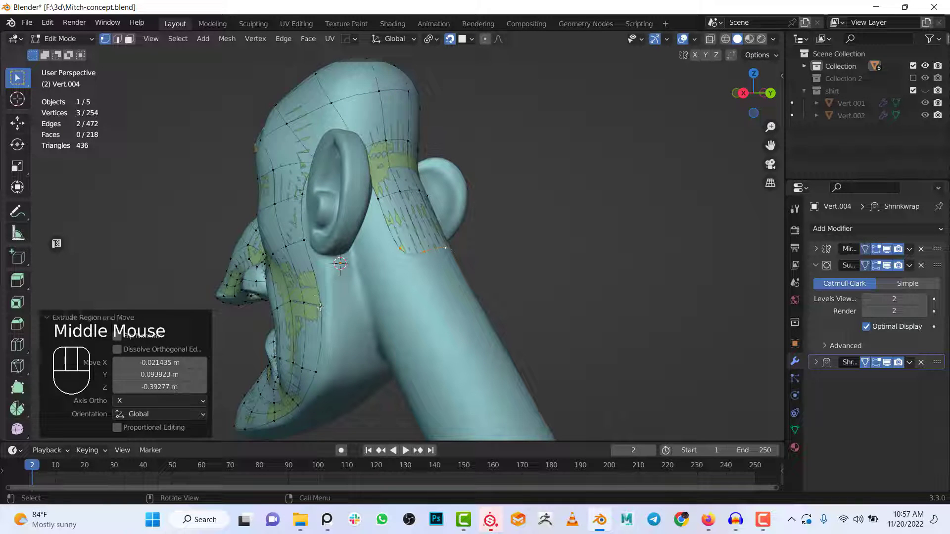
{"action": "left_click", "coordinate": [321, 304]}
{"action": "key", "text": "g"}
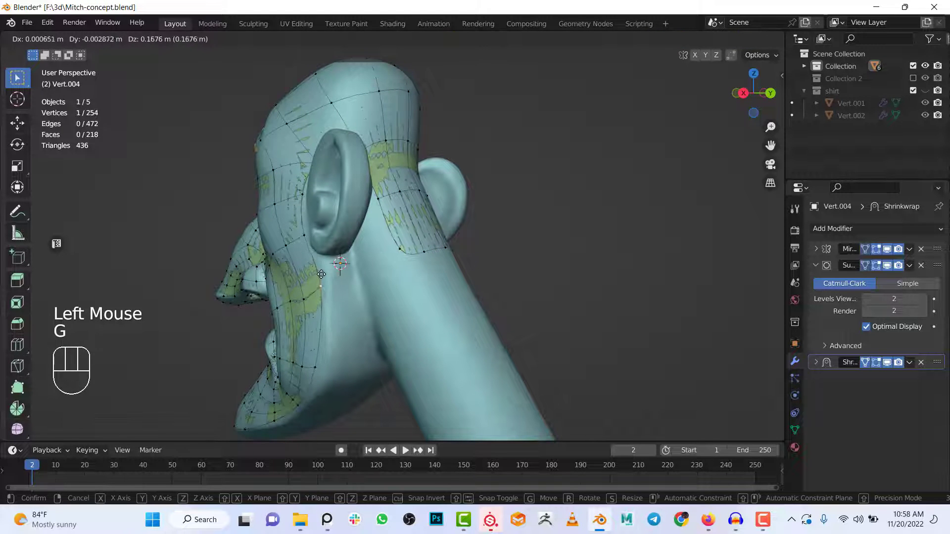
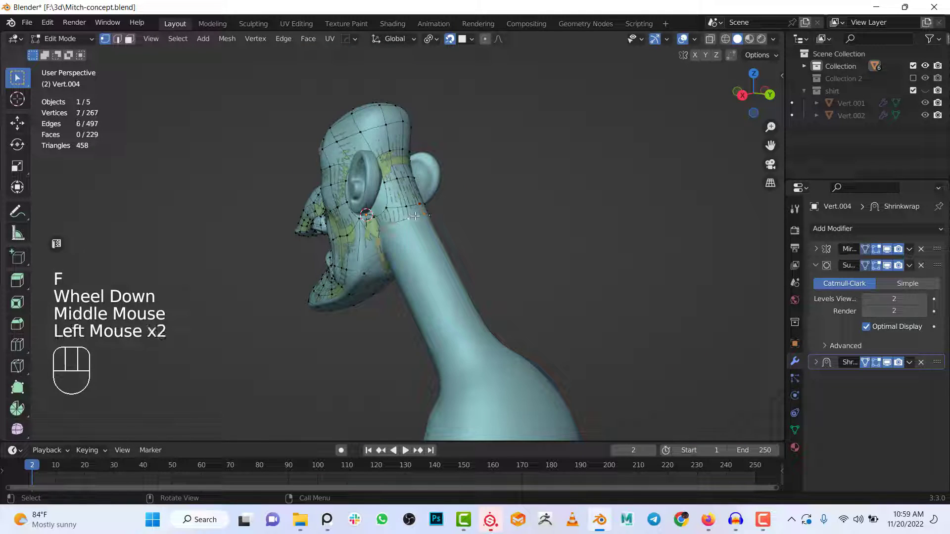
- In Right Orthographic view with snapping off, extrude more rows down toward the neck base
{"action": "scroll", "scroll_direction": "down", "scroll_amount": 3}
{"action": "key", "text": "KP_3"}
{"action": "scroll", "scroll_direction": "up", "scroll_amount": 3}
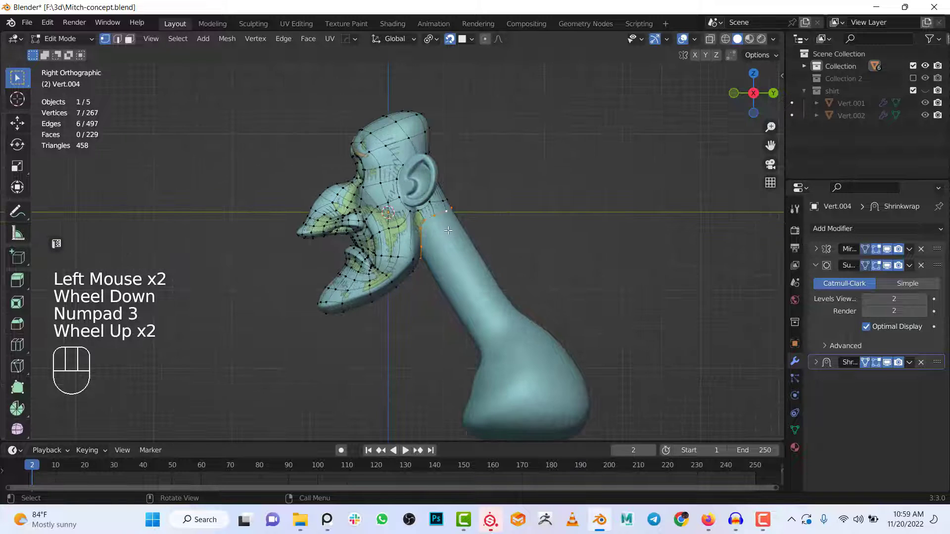
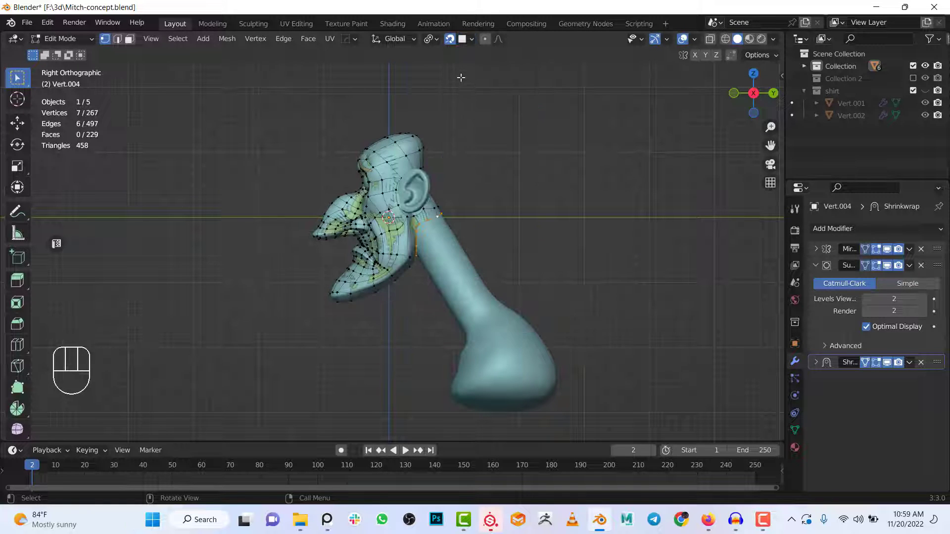
{"action": "left_click", "coordinate": [454, 39]}
{"action": "left_click_drag", "start_coordinate": [426, 292], "coordinate": [420, 253]}
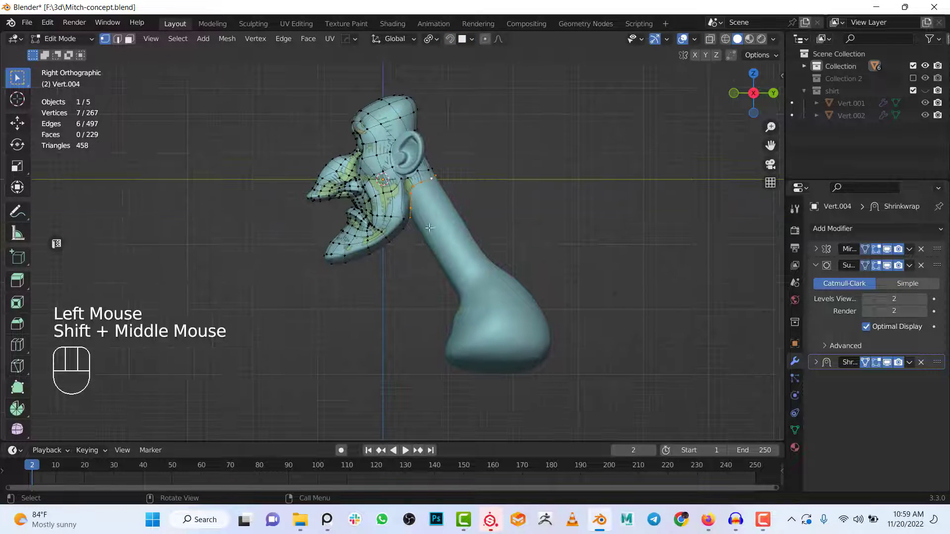
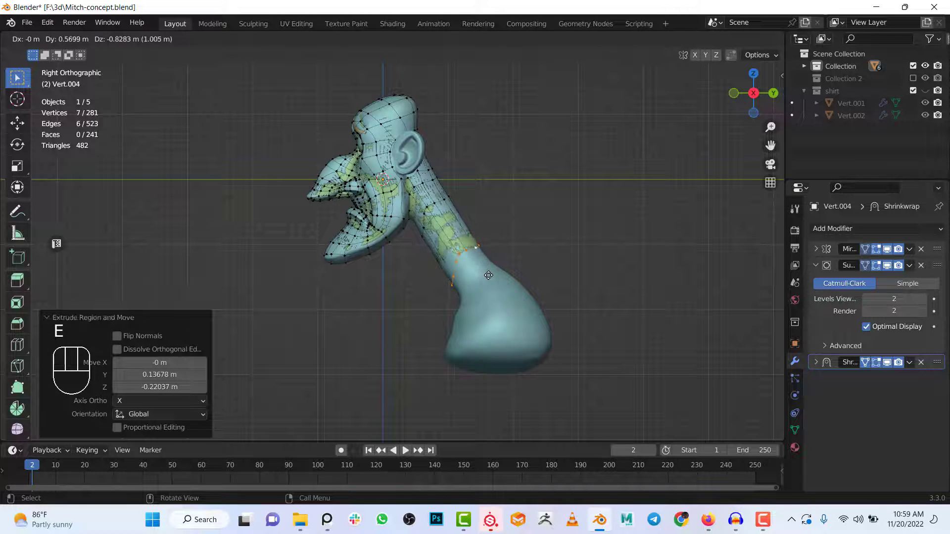
{"action": "left_click", "coordinate": [489, 273]}
{"action": "key", "text": "e"}
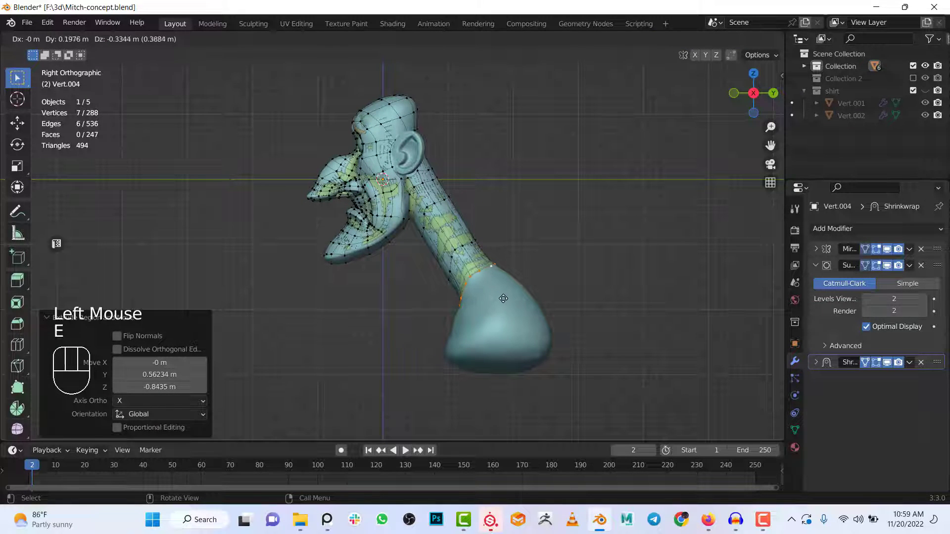
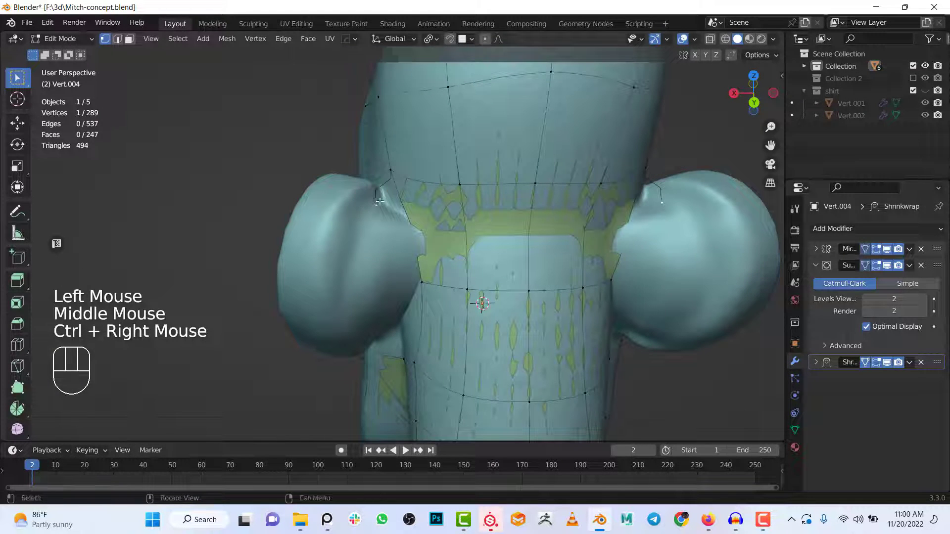
- Add a loop cut across the back of the neck and slide it up below the head
{"action": "key", "text": "shift+Tab"}
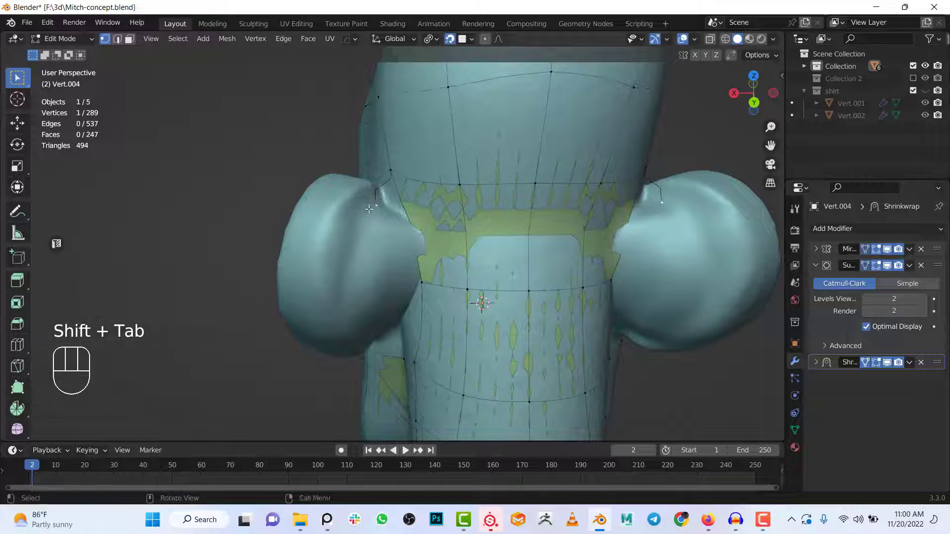
{"action": "key", "text": "g"}
{"action": "left_click", "coordinate": [375, 205]}
{"action": "left_click_drag", "start_coordinate": [372, 218], "coordinate": [335, 203]}
{"action": "right_click", "coordinate": [332, 207]}
{"action": "scroll", "scroll_direction": "down", "scroll_amount": 3}
{"action": "middle_click", "coordinate": [370, 199]}
- Start a chain of vertices curving behind the ear toward the neck
{"action": "left_click_drag", "start_coordinate": [360, 214], "coordinate": [387, 244]}
{"action": "left_click_drag", "start_coordinate": [400, 230], "coordinate": [423, 188]}
{"action": "scroll", "scroll_direction": "up", "scroll_amount": 3}
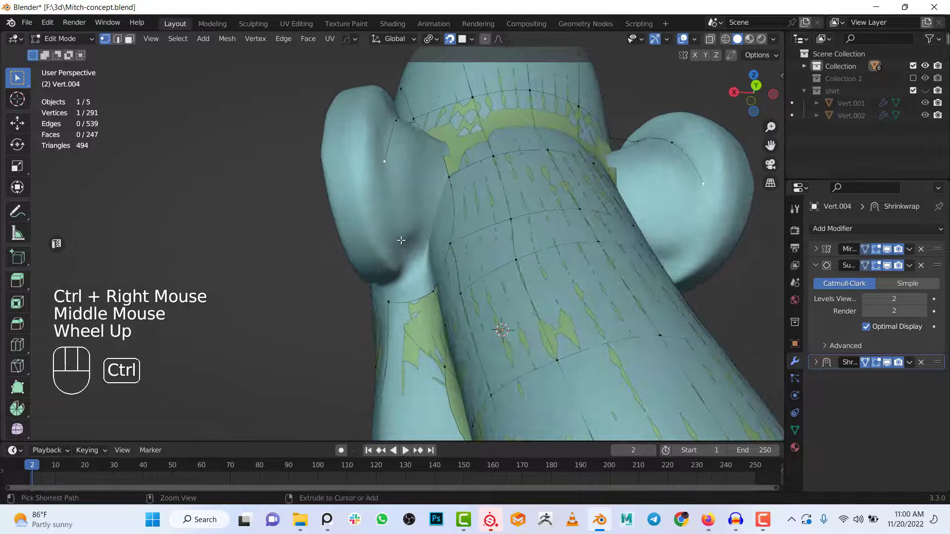
{"action": "left_click_drag", "start_coordinate": [402, 238], "coordinate": [415, 256]}
{"action": "left_click_drag", "start_coordinate": [410, 260], "coordinate": [432, 285]}
{"action": "left_click", "coordinate": [435, 292]}
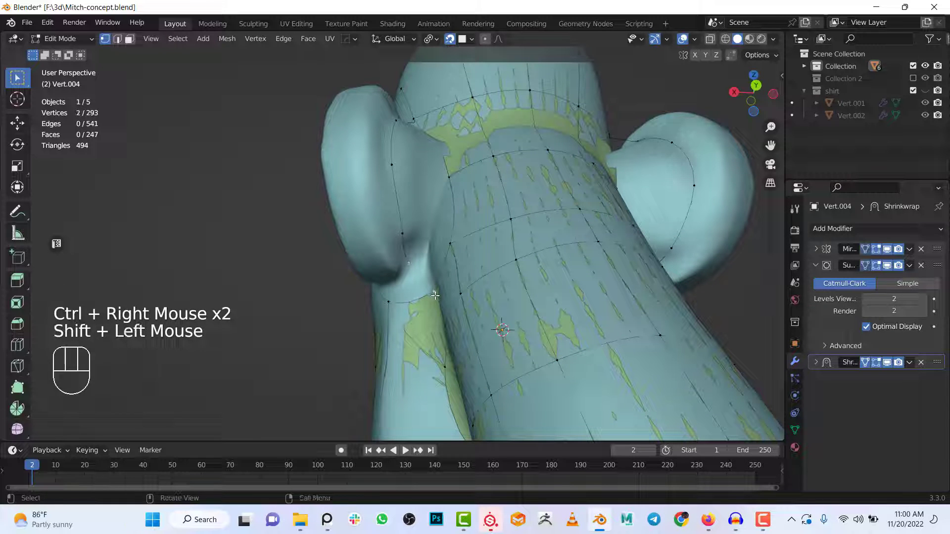
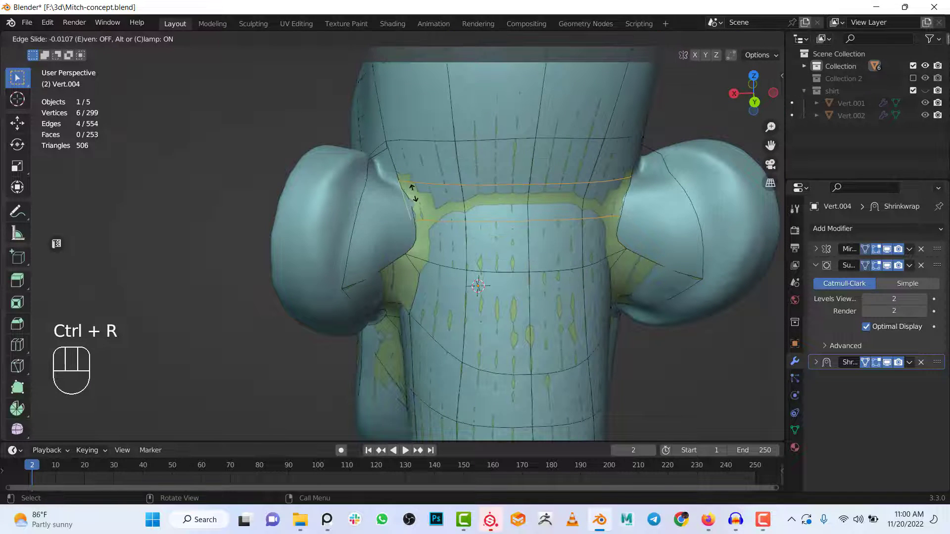
- Fill faces joining the neck strip to the head topology beside the ears
{"action": "left_click", "coordinate": [406, 251]}
{"action": "left_click", "coordinate": [343, 284]}
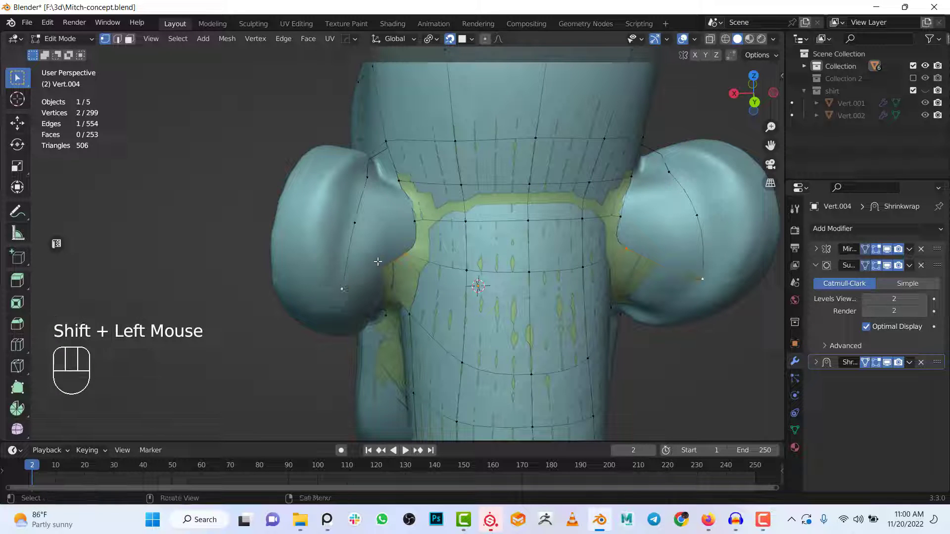
{"action": "key", "text": "f"}
{"action": "left_click_drag", "start_coordinate": [412, 216], "coordinate": [412, 243]}
{"action": "key", "text": "f"}
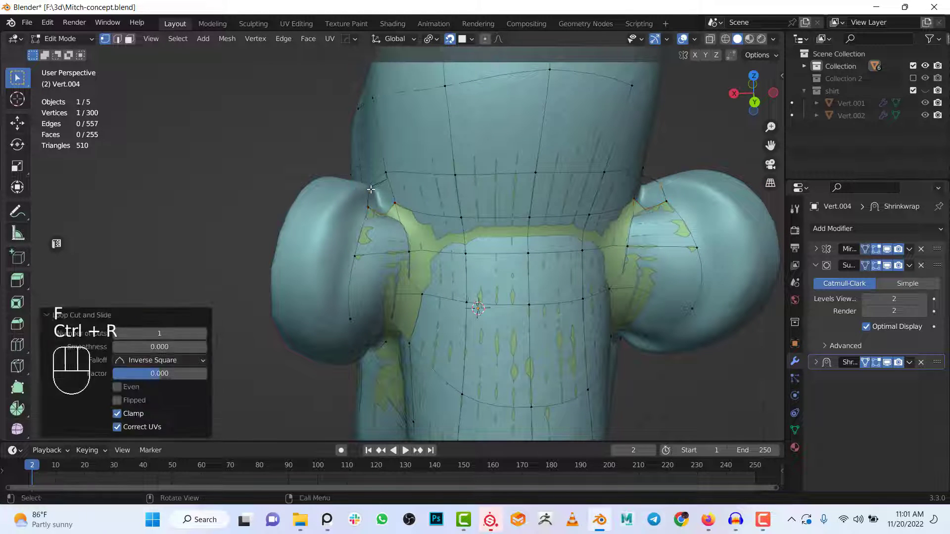
{"action": "middle_click", "coordinate": [391, 201]}
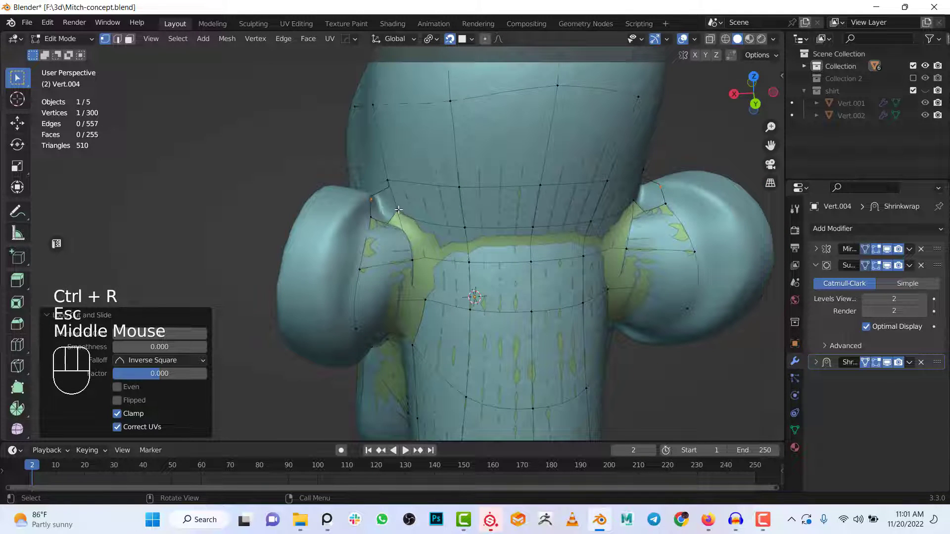
{"action": "left_click", "coordinate": [402, 210]}
{"action": "left_click", "coordinate": [392, 178]}
{"action": "key", "text": "f"}
- Reposition a vertex under the chin where the neck meets the head
{"action": "scroll", "scroll_direction": "down", "scroll_amount": 3}
{"action": "left_click_drag", "start_coordinate": [414, 211], "coordinate": [398, 244]}
{"action": "scroll", "scroll_direction": "up", "scroll_amount": 3}
{"action": "left_click", "coordinate": [357, 246]}
{"action": "key", "text": "g"}
{"action": "left_click", "coordinate": [357, 229]}
{"action": "middle_click", "coordinate": [378, 241]}
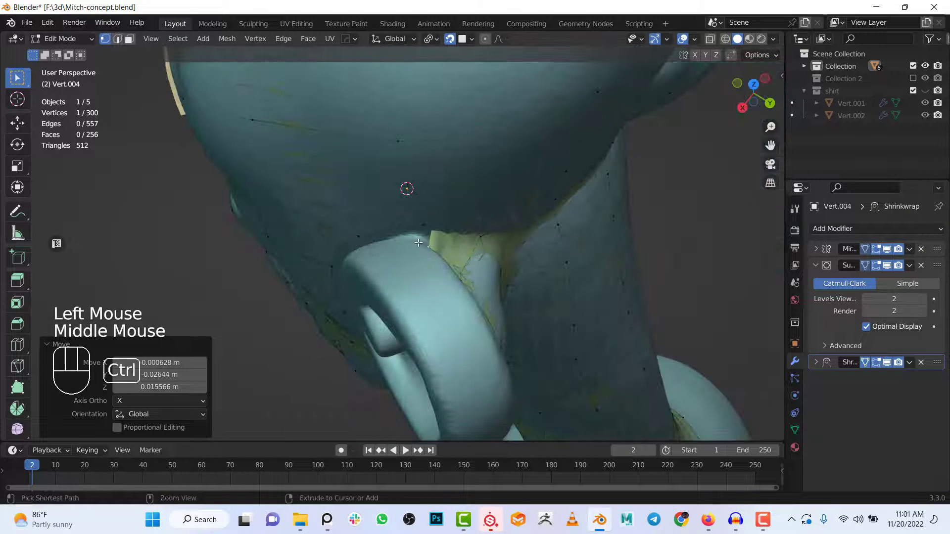
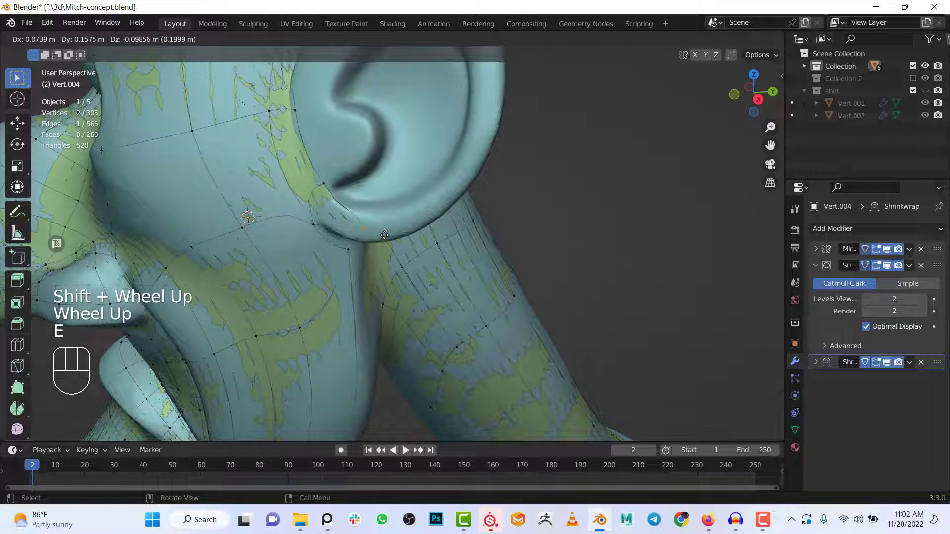
- Place new retopology vertices beside and under the ear, snapped to the sculpt
{"action": "left_click", "coordinate": [387, 230]}
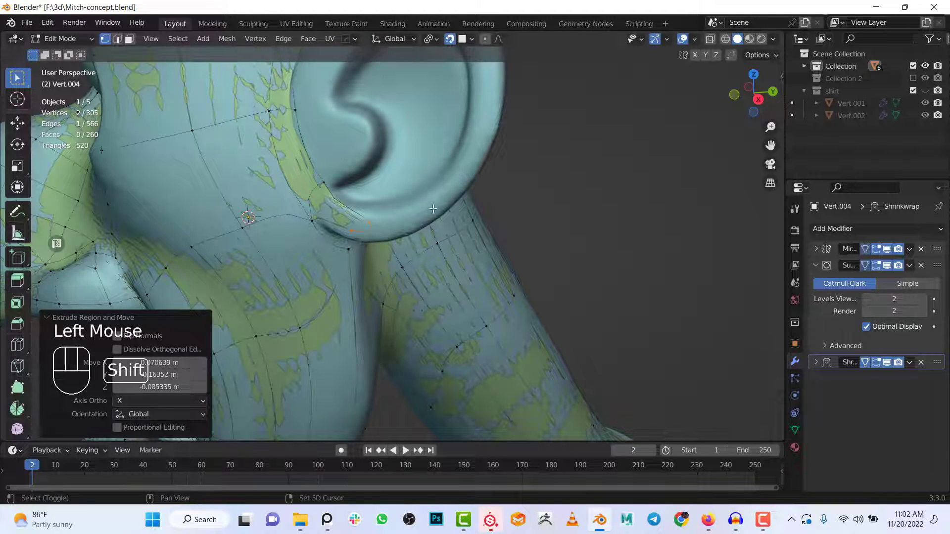
{"action": "left_click_drag", "start_coordinate": [446, 207], "coordinate": [481, 238]}
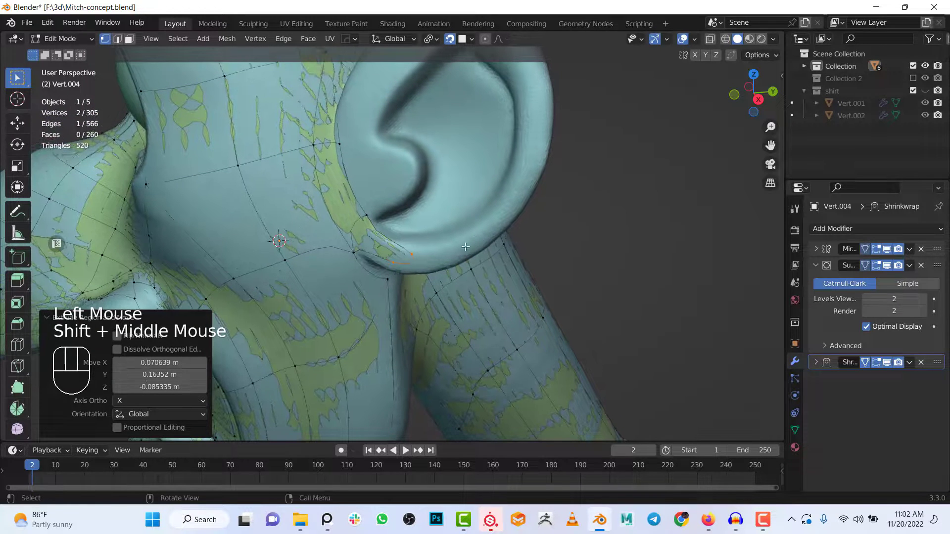
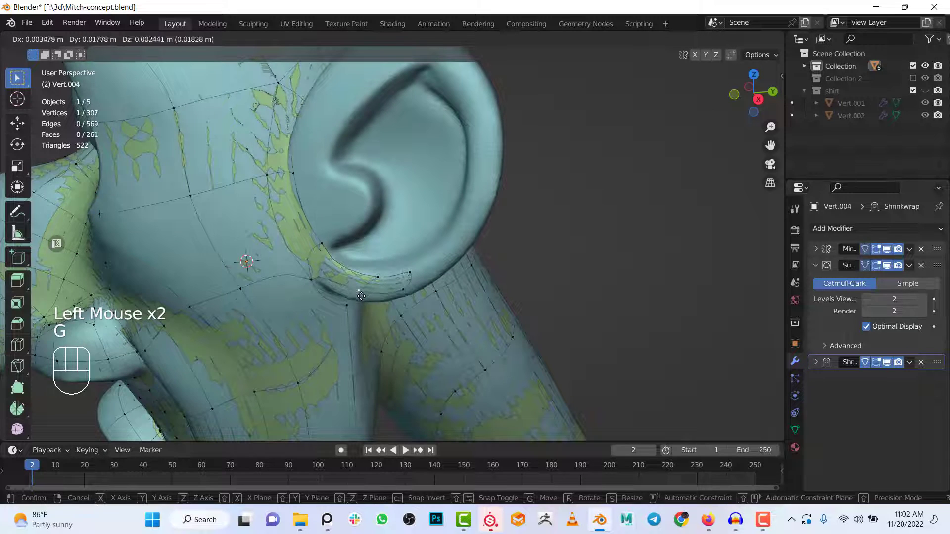
{"action": "left_click_drag", "start_coordinate": [412, 347], "coordinate": [432, 381]}
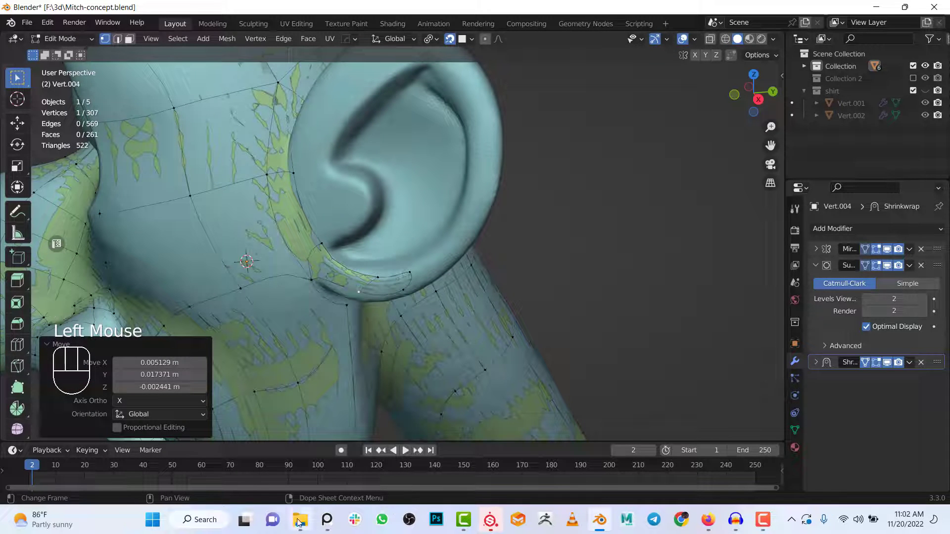
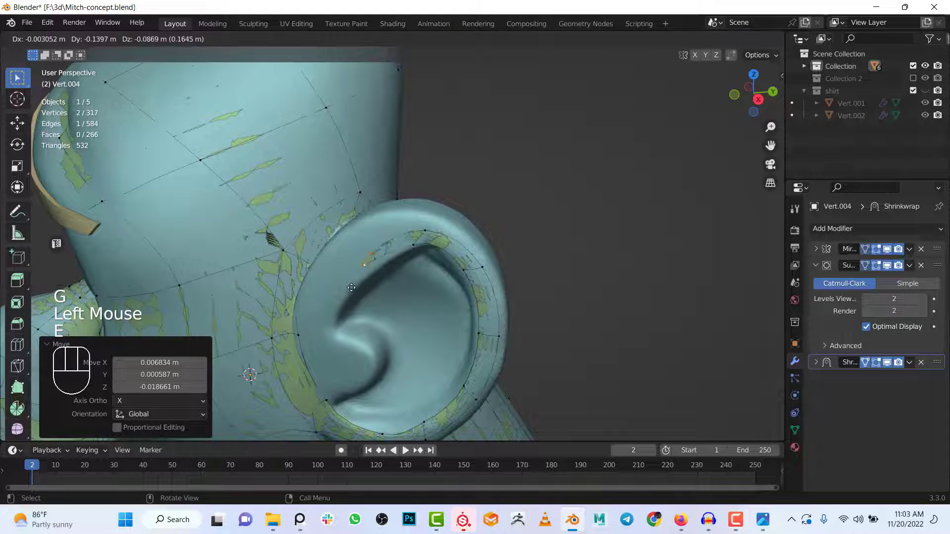
{"action": "left_click", "coordinate": [346, 288]}
- Reposition two rim vertices so they follow the ear's outer rim
{"action": "left_click", "coordinate": [361, 261]}
{"action": "key", "text": "g"}
{"action": "left_click_drag", "start_coordinate": [365, 229], "coordinate": [365, 229]}
{"action": "left_click", "coordinate": [424, 224]}
{"action": "key", "text": "g"}
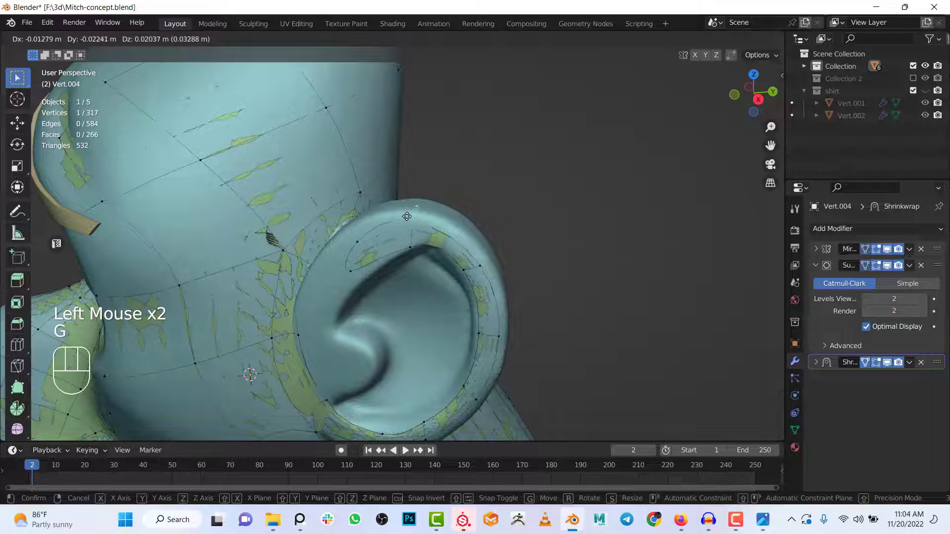
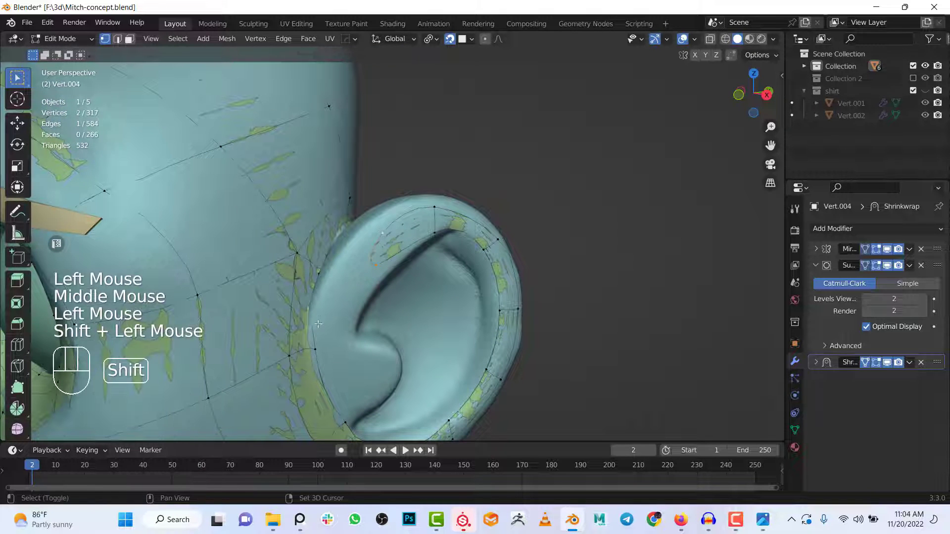
- Fill a face between rim vertices and nudge a vertex into place
{"action": "left_click", "coordinate": [316, 330]}
{"action": "left_click", "coordinate": [323, 273]}
{"action": "middle_click", "coordinate": [350, 300]}
{"action": "key", "text": "f"}
{"action": "left_click", "coordinate": [339, 268]}
{"action": "key", "text": "g"}
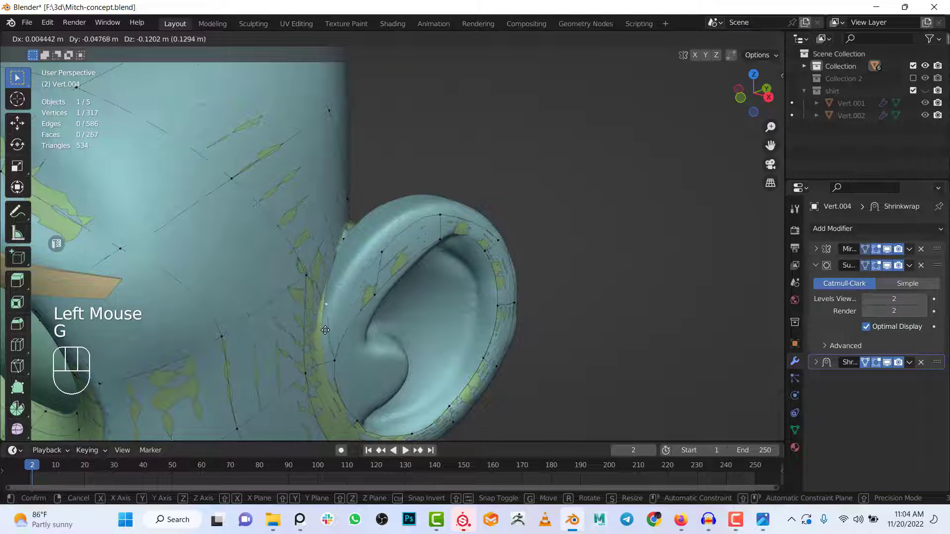
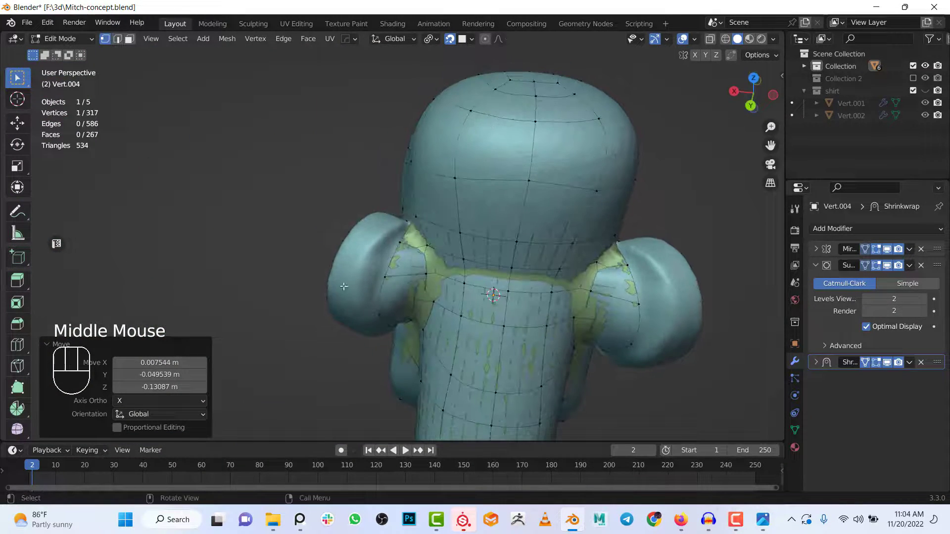
- Extrude a new vertex from the back-of-head vertex beside the ear
{"action": "scroll", "scroll_direction": "up", "scroll_amount": 3}
{"action": "left_click", "coordinate": [410, 237]}
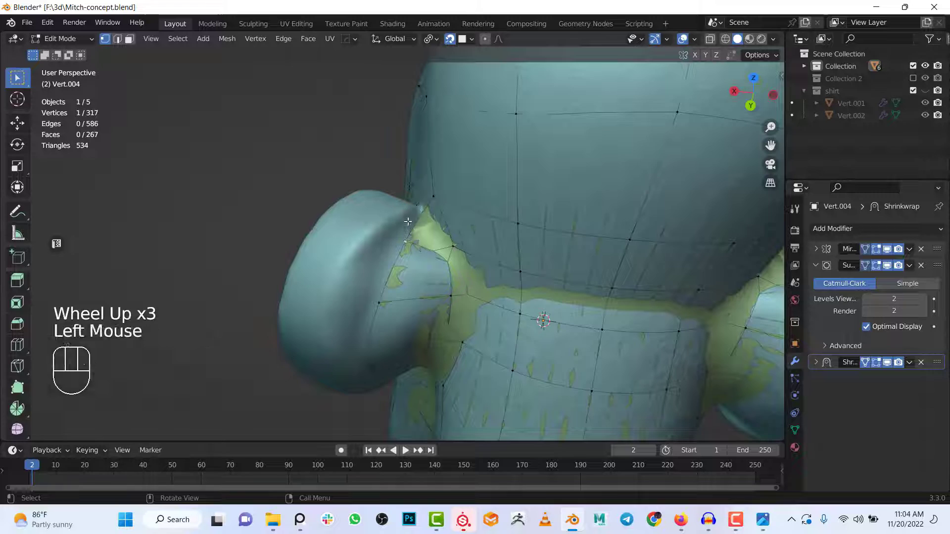
{"action": "right_click", "coordinate": [403, 211]}
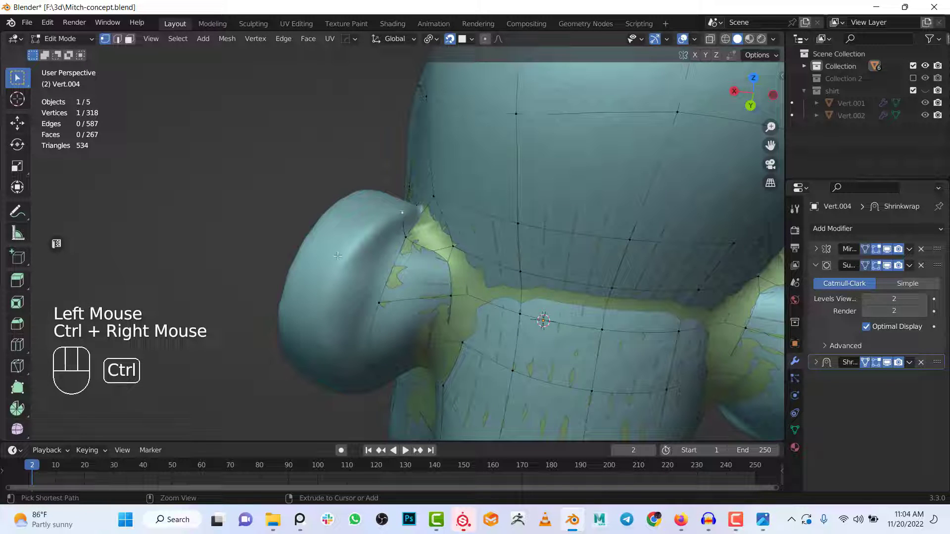
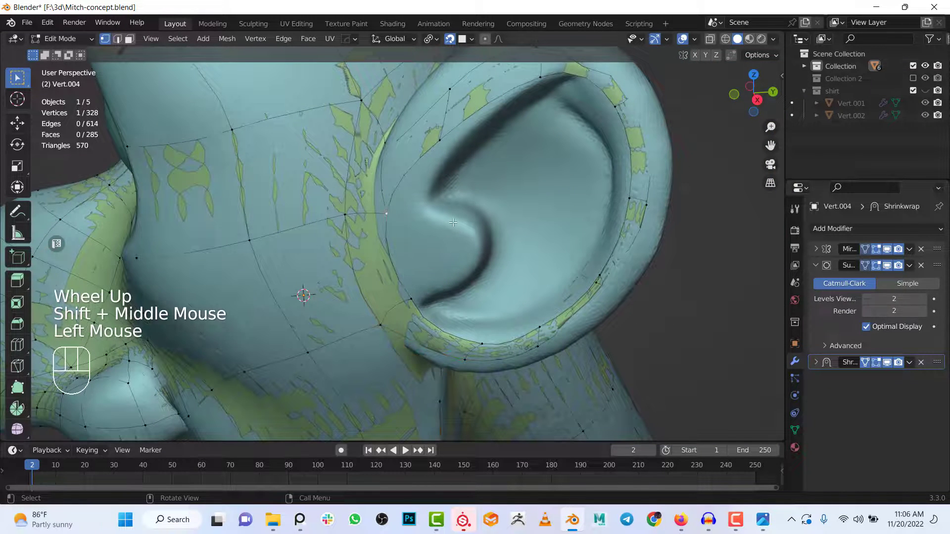
- Extrude a two-vertex chain into the ear's inner fold along its curve
{"action": "key", "text": "e"}
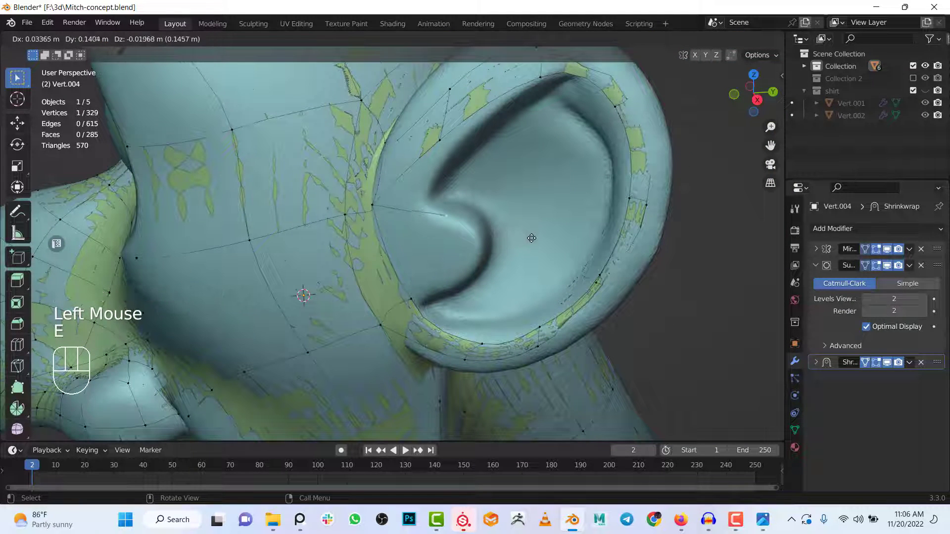
{"action": "left_click_drag", "start_coordinate": [505, 231], "coordinate": [494, 226]}
{"action": "key", "text": "e"}
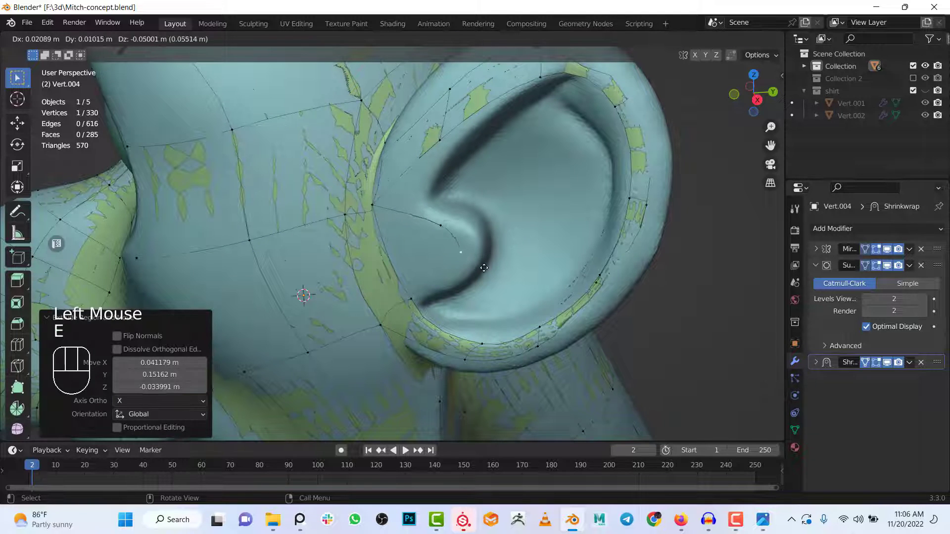
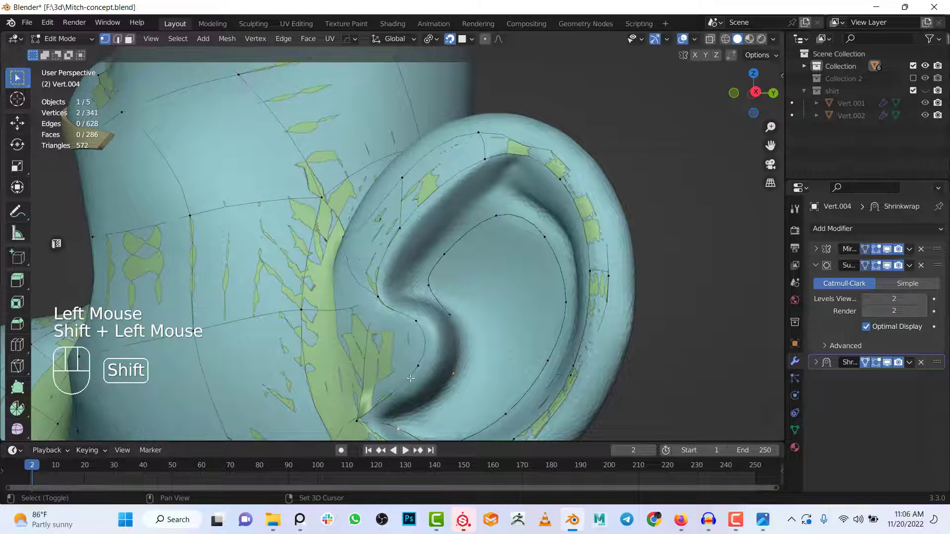
- Fill faces around the ear's inner contour vertices
{"action": "left_click", "coordinate": [419, 364]}
{"action": "key", "text": "f"}
{"action": "left_click", "coordinate": [439, 359]}
{"action": "left_click", "coordinate": [459, 374]}
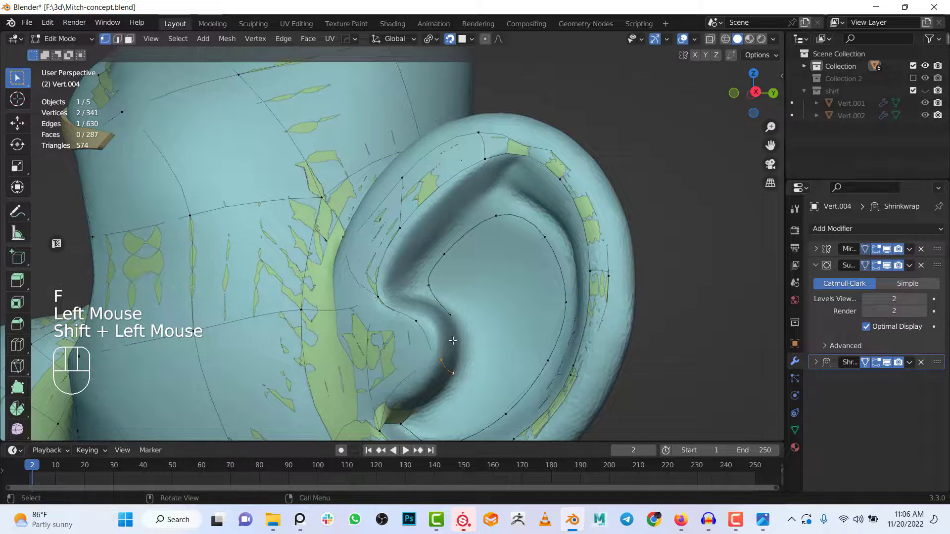
{"action": "key", "text": "f"}
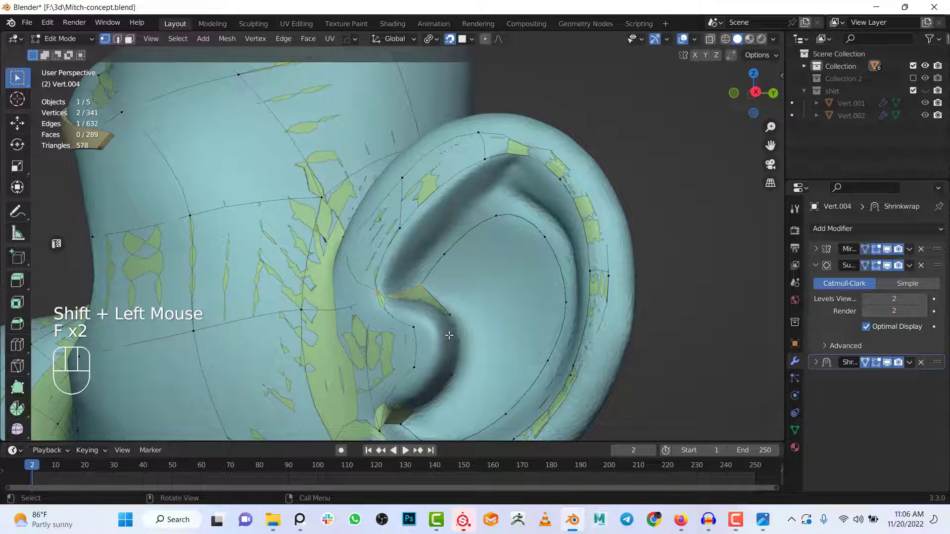
{"action": "scroll", "scroll_direction": "down", "scroll_amount": 3}
{"action": "key", "text": "f"}
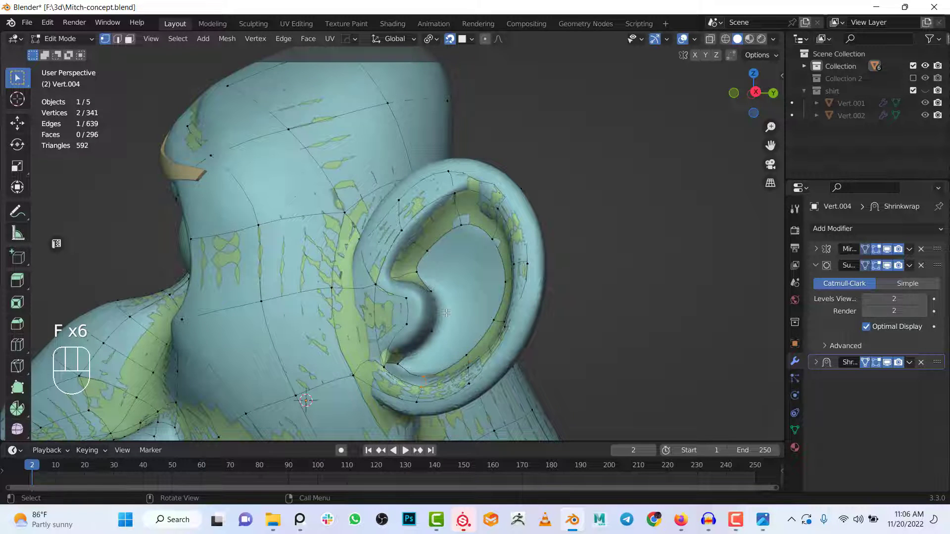
- Fill another face and select the inner edge loop looking into the ear bowl
{"action": "double_click", "coordinate": [478, 340]}
{"action": "left_click", "coordinate": [467, 352]}
{"action": "left_click", "coordinate": [432, 327]}
{"action": "key", "text": "f"}
{"action": "double_click", "coordinate": [503, 297]}
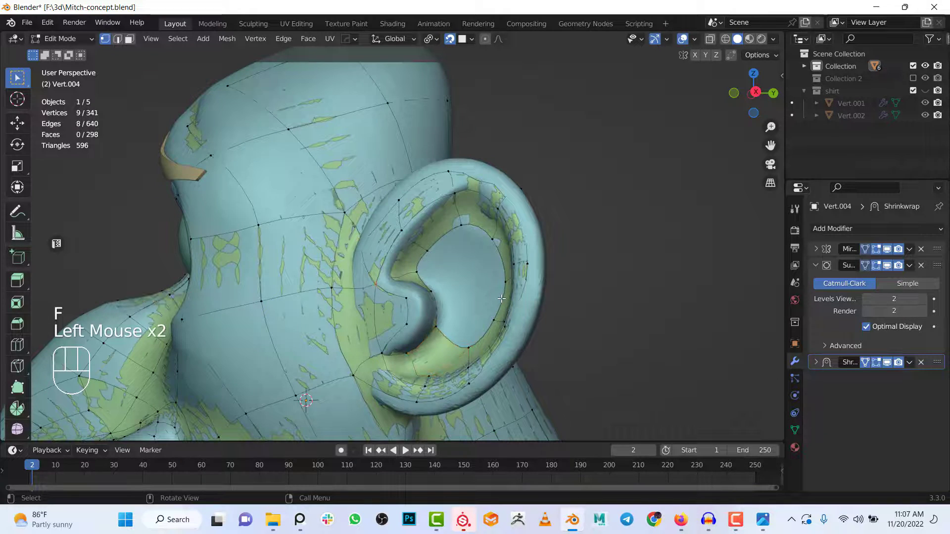
{"action": "scroll", "scroll_direction": "down", "scroll_amount": 3}
{"action": "left_click_drag", "start_coordinate": [513, 315], "coordinate": [534, 326]}
{"action": "scroll", "scroll_direction": "up", "scroll_amount": 3}
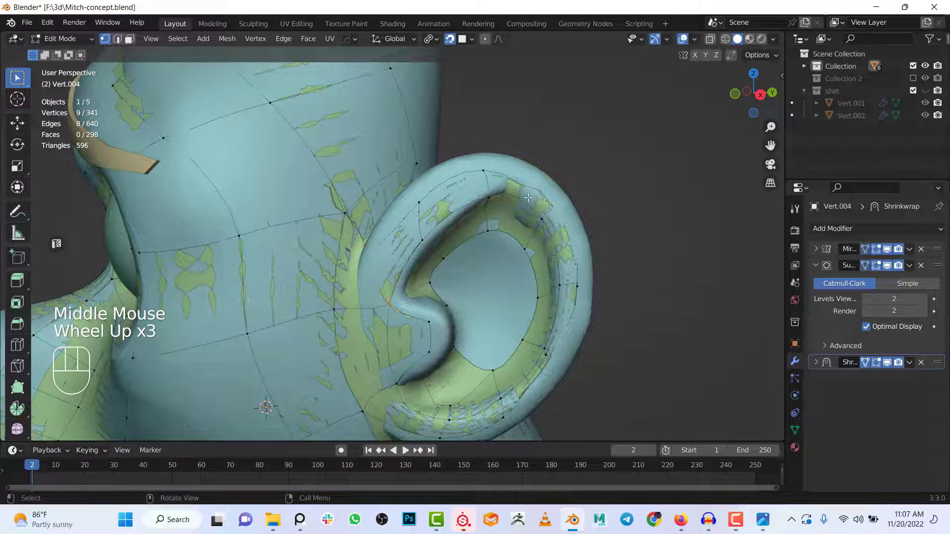
- Add a loop cut across the ear ring and Grid Fill the inner ear hole
{"action": "double_click", "coordinate": [509, 229]}
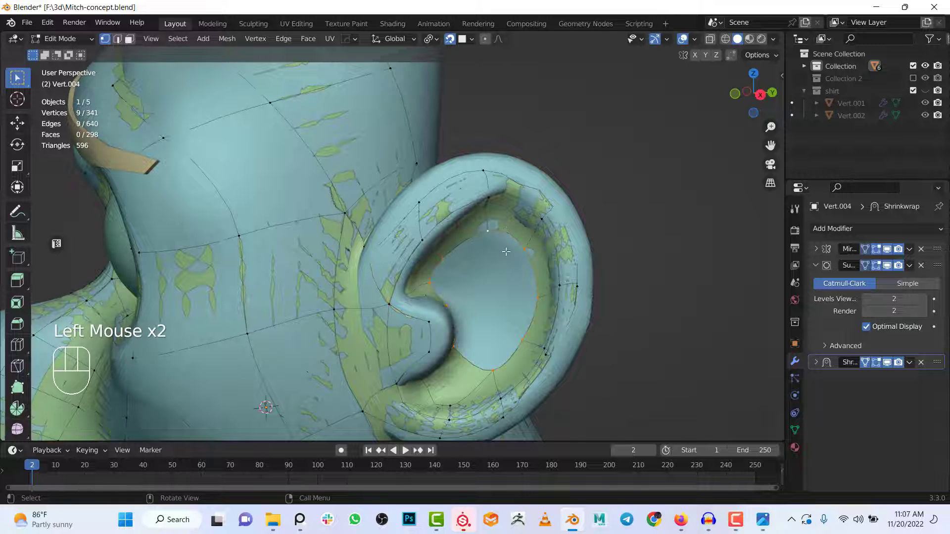
{"action": "key", "text": "ctrl+f"}
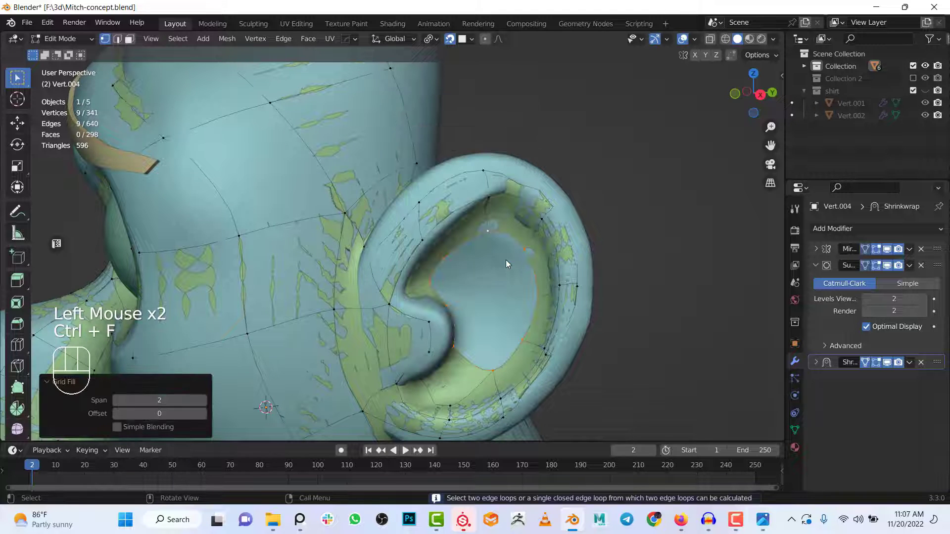
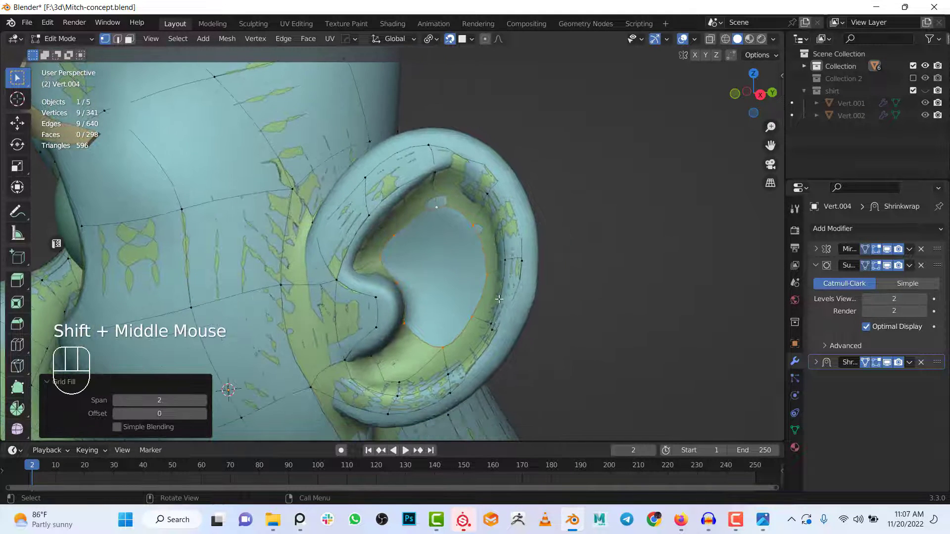
{"action": "key", "text": "ctrl+r"}
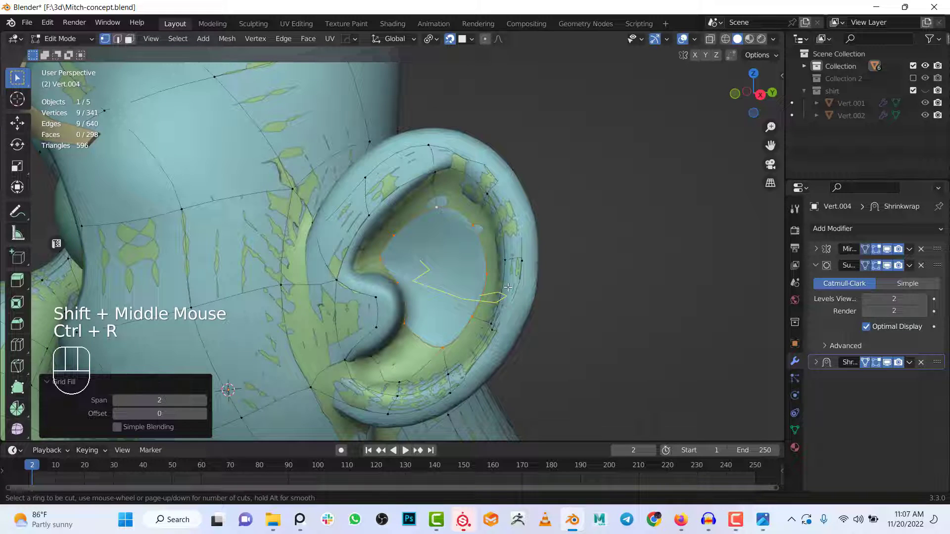
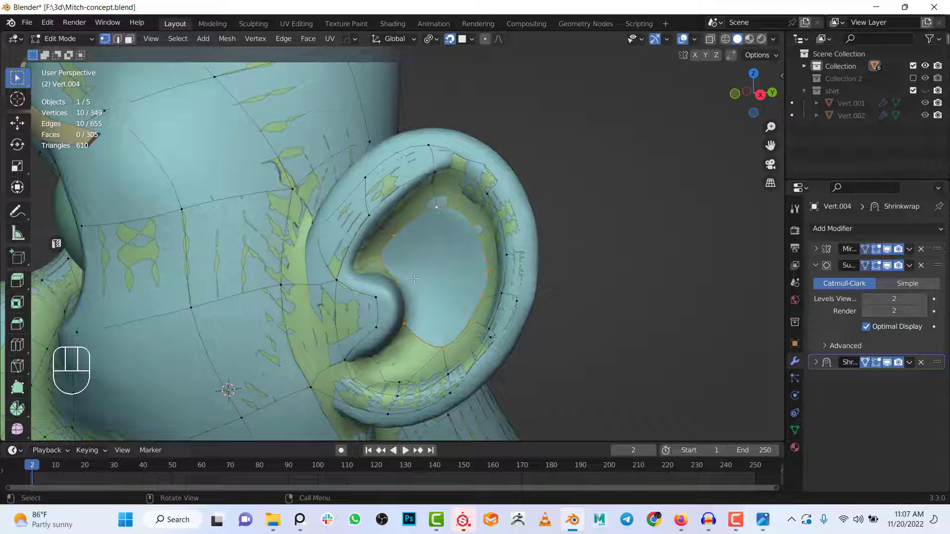
{"action": "key", "text": "ctrl+f"}
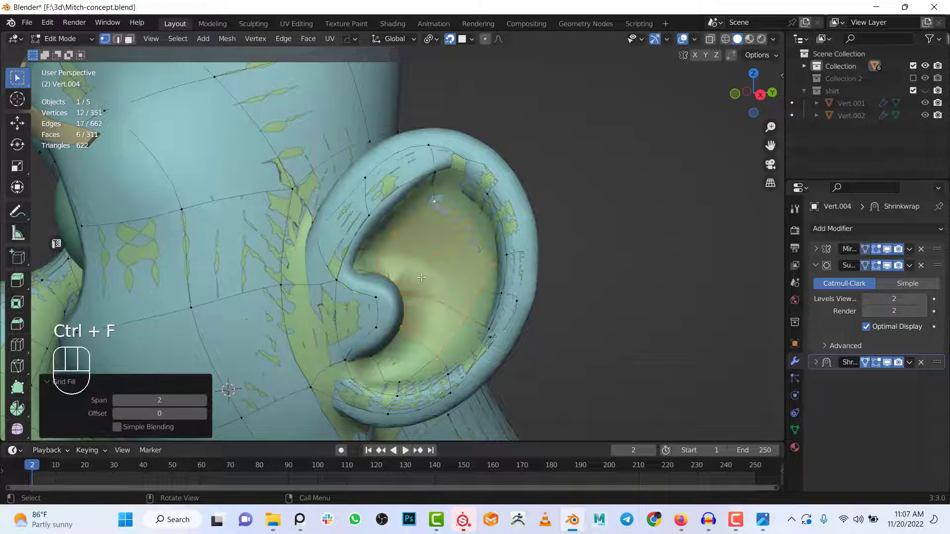
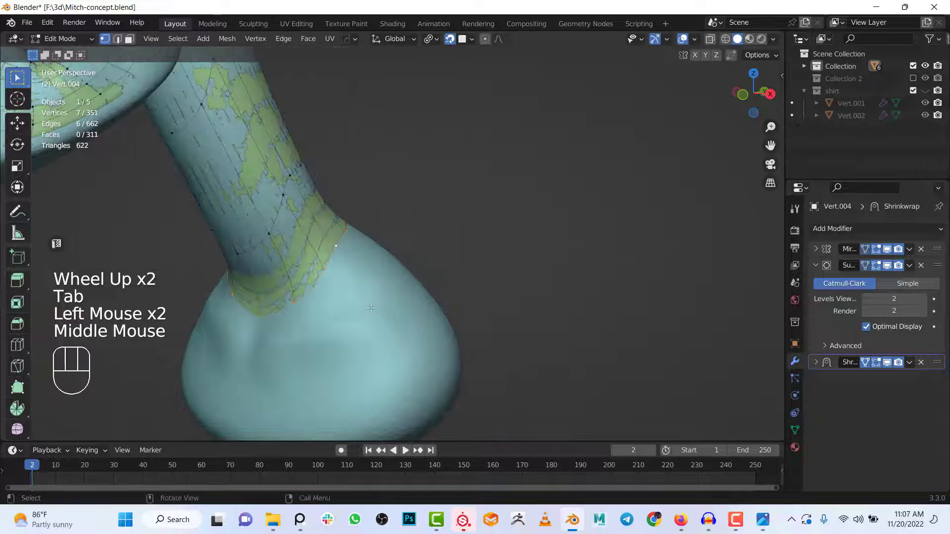
- Extrude a vertex near the neck base and expand the Mirror modifier settings
{"action": "left_click", "coordinate": [260, 320]}
{"action": "key", "text": "e"}
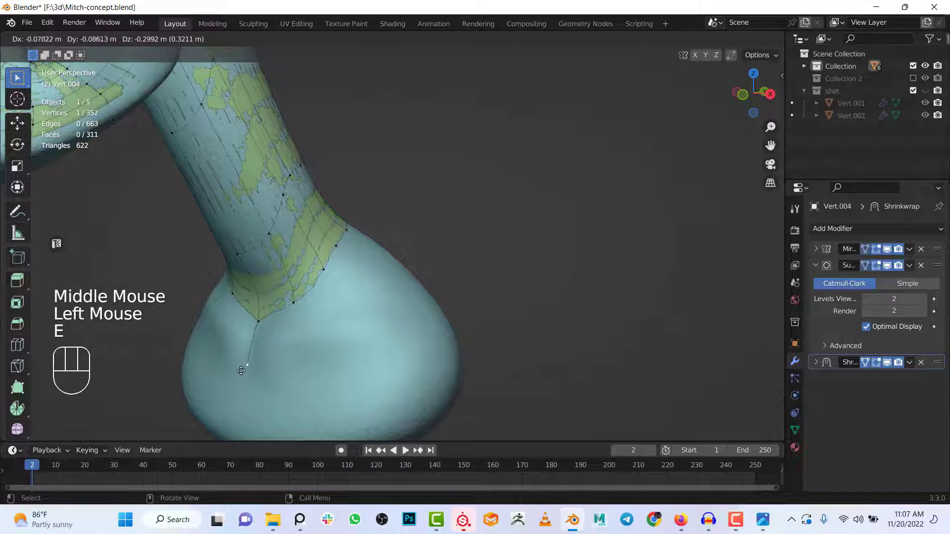
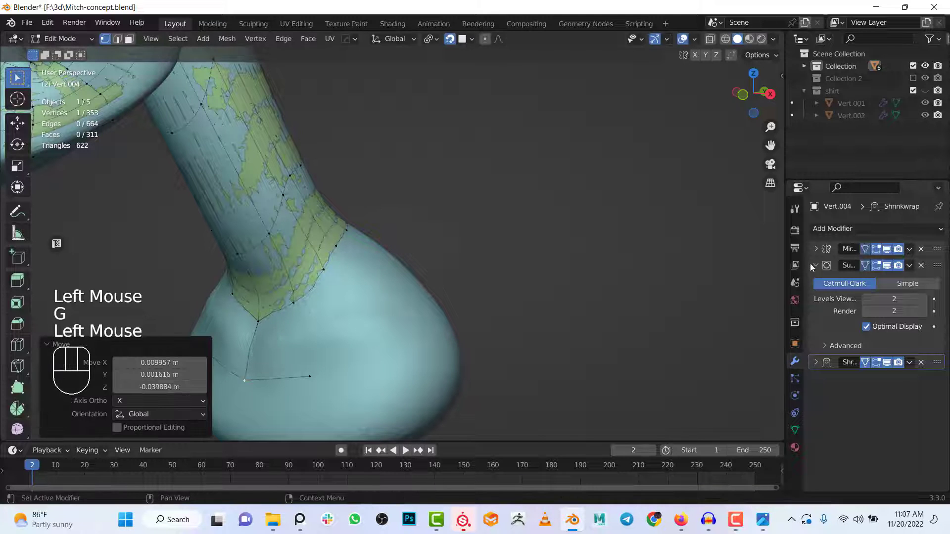
{"action": "left_click", "coordinate": [814, 256]}
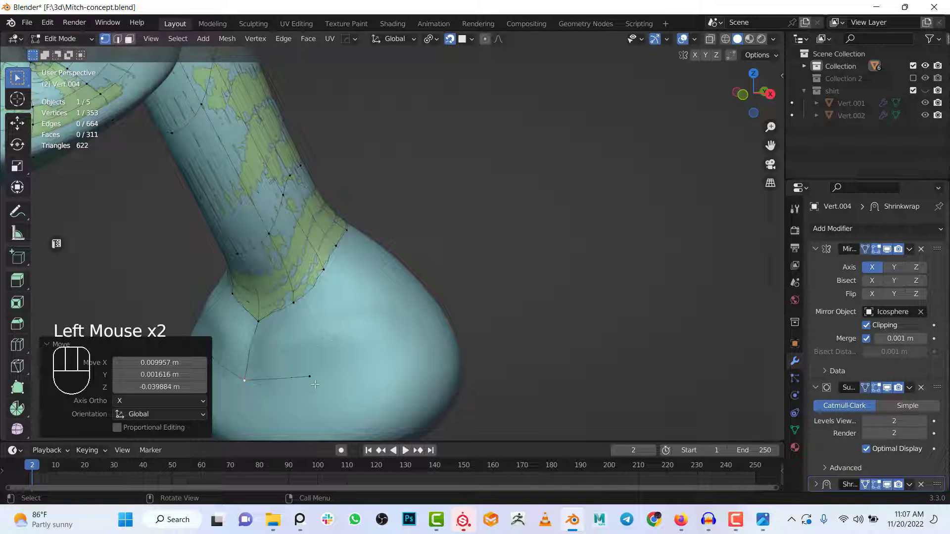
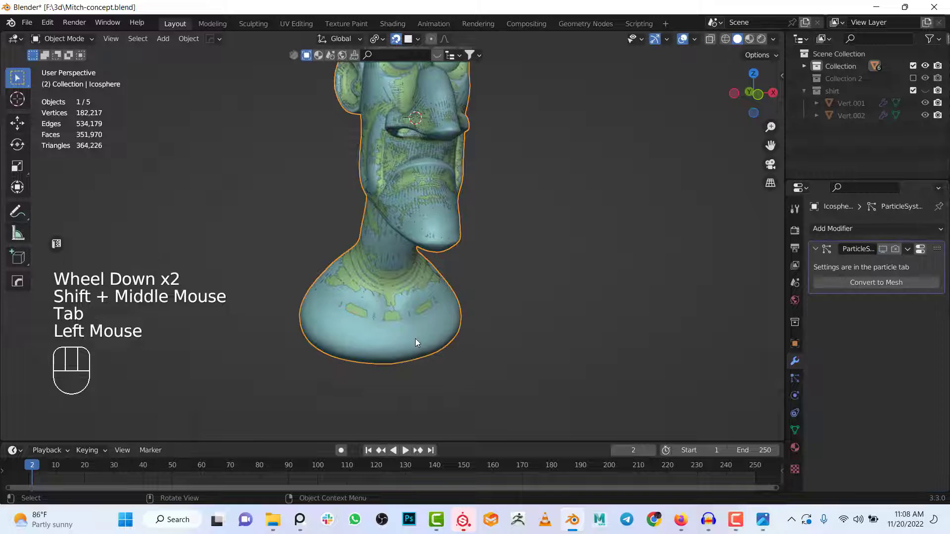
- Move the sculpted head into a new SCULPT collection and hide it
{"action": "key", "text": "m"}
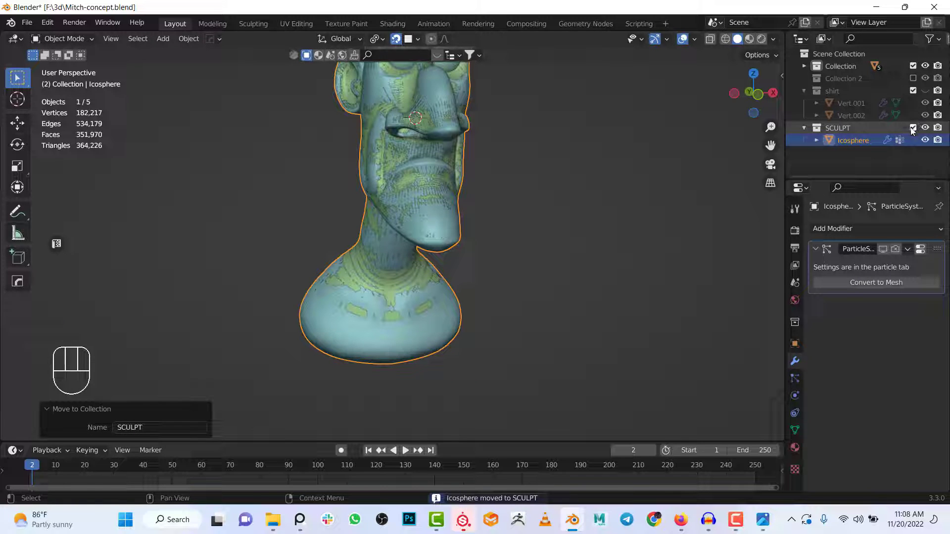
{"action": "left_click", "coordinate": [914, 133]}
{"action": "scroll", "scroll_direction": "down", "scroll_amount": 3}
{"action": "left_click_drag", "start_coordinate": [490, 265], "coordinate": [495, 301]}
{"action": "scroll", "scroll_direction": "up", "scroll_amount": 3}
- Unhide remaining objects, deselect all and orbit around the retopologized head
{"action": "key", "text": "alt+h"}
{"action": "scroll", "scroll_direction": "down", "scroll_amount": 3}
{"action": "key", "text": "alt+a"}
{"action": "left_click", "coordinate": [923, 95]}
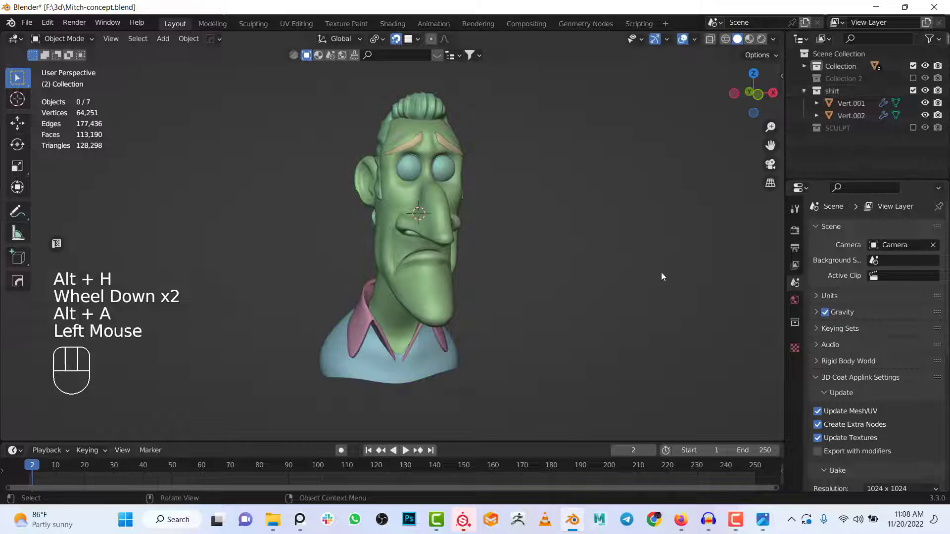
{"action": "left_click_drag", "start_coordinate": [585, 318], "coordinate": [605, 313]}
{"action": "scroll", "scroll_direction": "up", "scroll_amount": 3}
{"action": "left_click_drag", "start_coordinate": [697, 46], "coordinate": [470, 250]}
{"action": "left_click_drag", "start_coordinate": [539, 305], "coordinate": [524, 344]}
{"action": "scroll", "scroll_direction": "up", "scroll_amount": 3}
{"action": "left_click_drag", "start_coordinate": [512, 363], "coordinate": [411, 331]}
{"action": "left_click_drag", "start_coordinate": [447, 321], "coordinate": [483, 276]}
{"action": "scroll", "scroll_direction": "up", "scroll_amount": 3}
{"action": "left_click_drag", "start_coordinate": [420, 161], "coordinate": [383, 247]}
- Select the hair sculpt and view it from the side (numpad 3)
{"action": "left_click", "coordinate": [422, 148]}
{"action": "middle_click", "coordinate": [448, 267]}
{"action": "scroll", "scroll_direction": "up", "scroll_amount": 3}
{"action": "key", "text": "KP_3"}
{"action": "left_click_drag", "start_coordinate": [443, 291], "coordinate": [547, 277]}
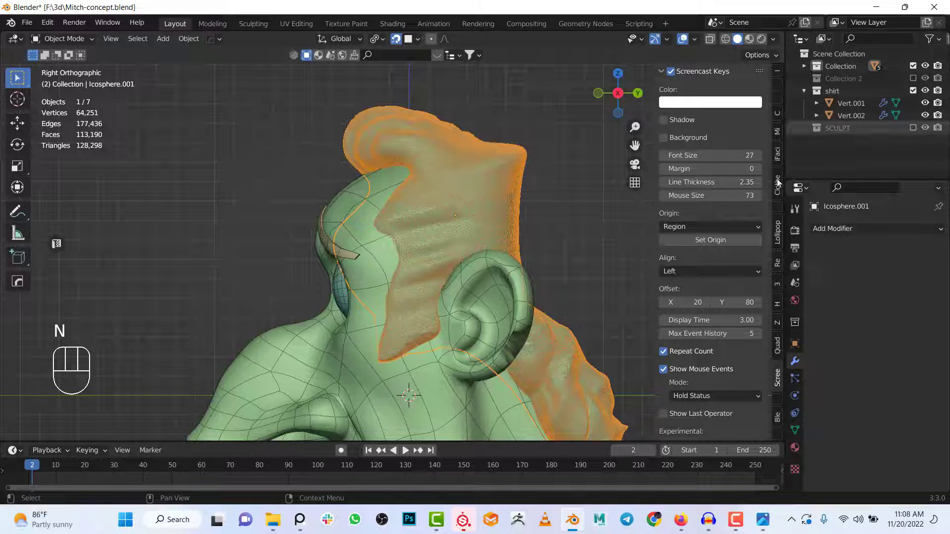
- Show the Quad Remesher add-on settings for the hair sculpt
{"action": "left_click", "coordinate": [778, 352]}
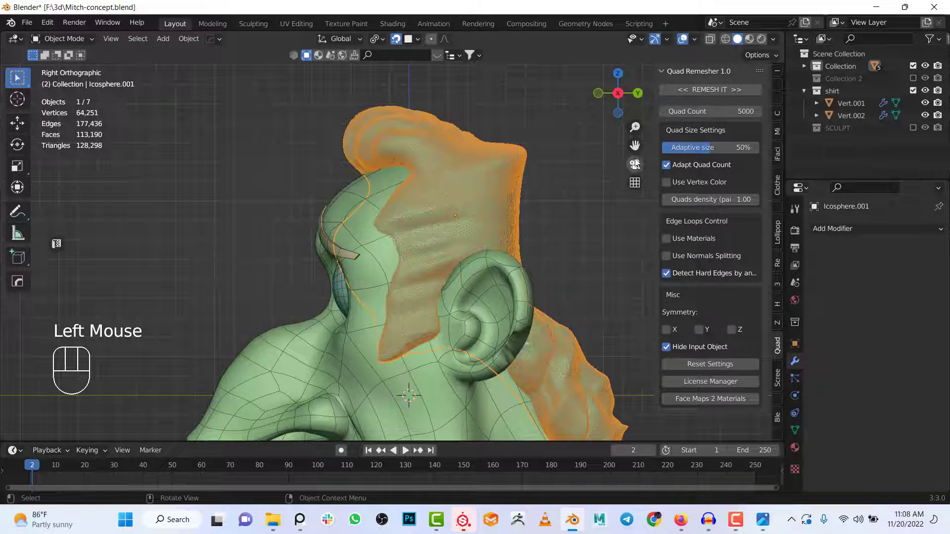
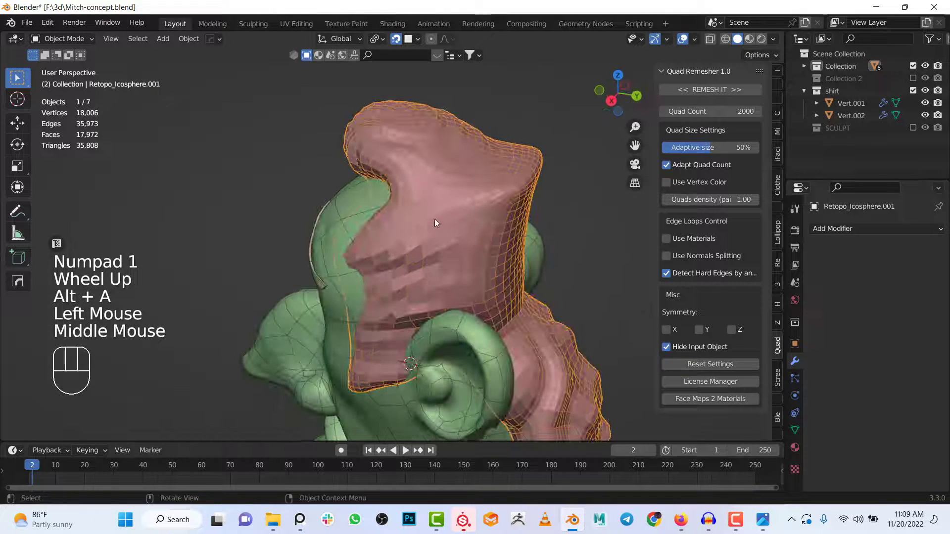
- Reveal the original hair sculpt and move it into the SCULPT collection
{"action": "middle_click", "coordinate": [469, 203]}
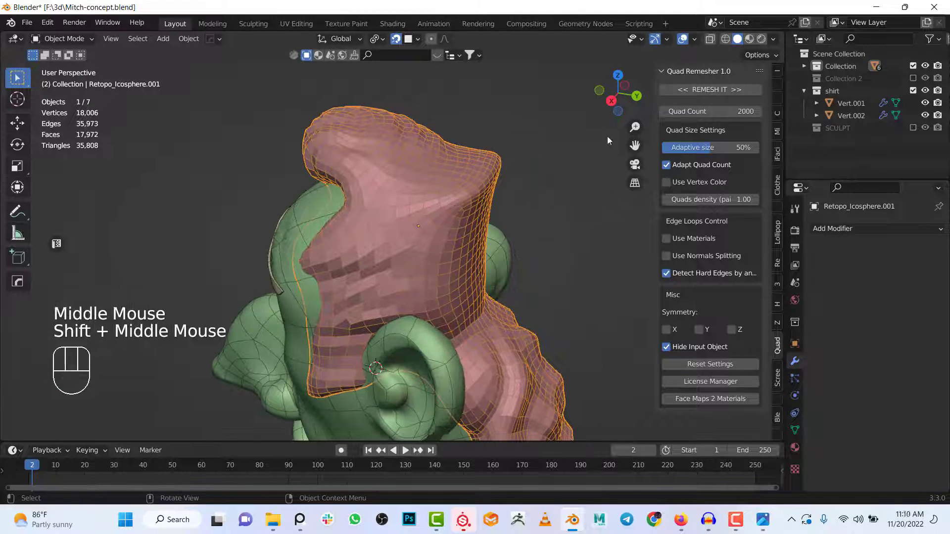
{"action": "key", "text": "alt+a"}
{"action": "key", "text": "alt+h"}
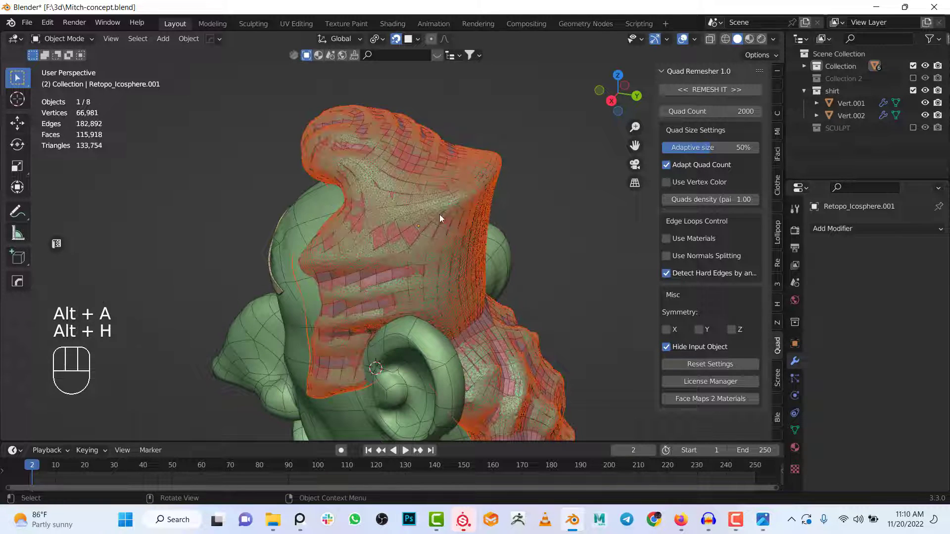
{"action": "left_click", "coordinate": [391, 194]}
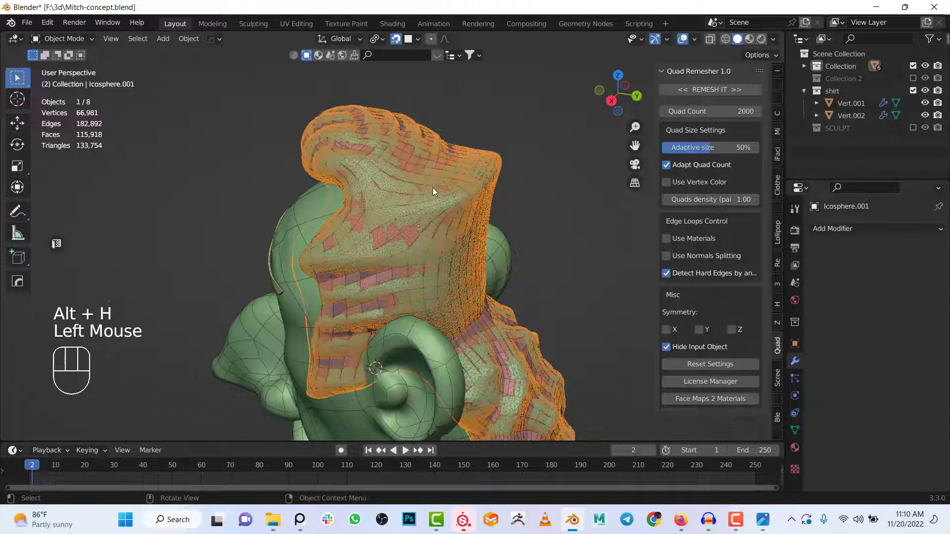
{"action": "key", "text": "m"}
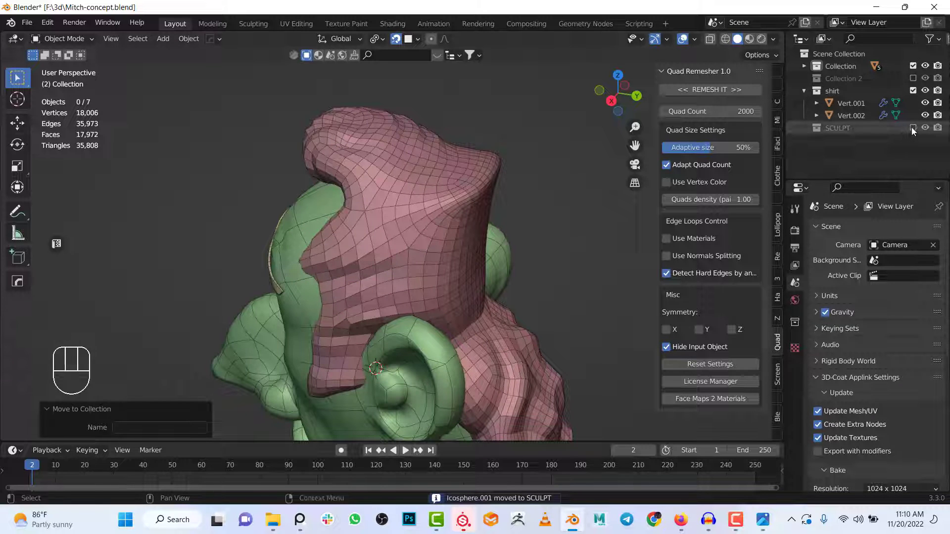
{"action": "left_click", "coordinate": [895, 140]}
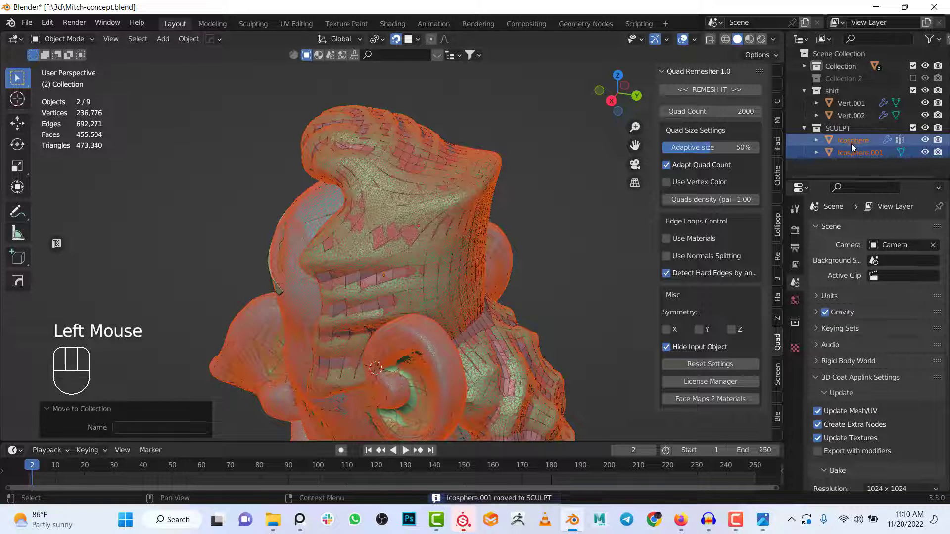
{"action": "left_click", "coordinate": [858, 147]}
{"action": "left_click", "coordinate": [872, 157]}
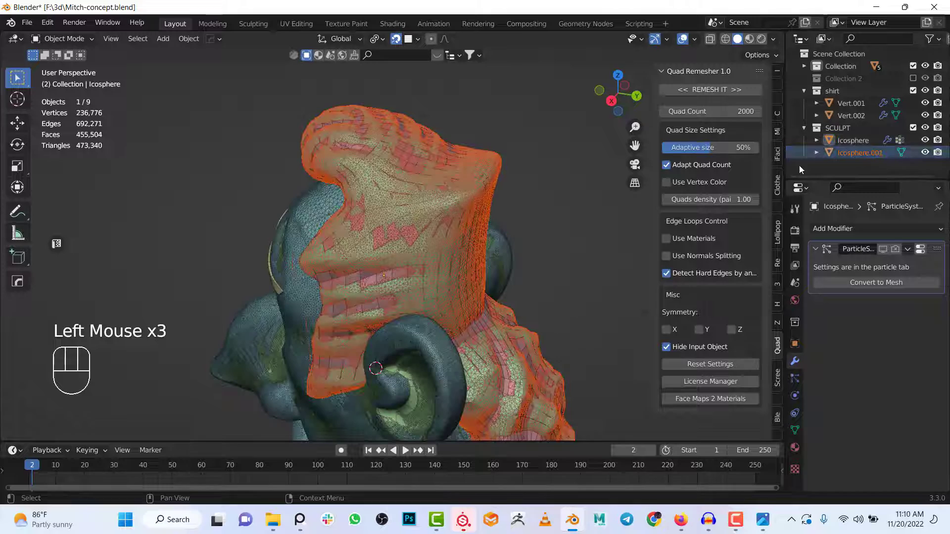
- Give Retopo_Icosphere.001 Subdivision and Shrinkwrap targeting Icosphere.001, then hide SCULPT
{"action": "left_click", "coordinate": [469, 189]}
{"action": "left_click", "coordinate": [470, 189]}
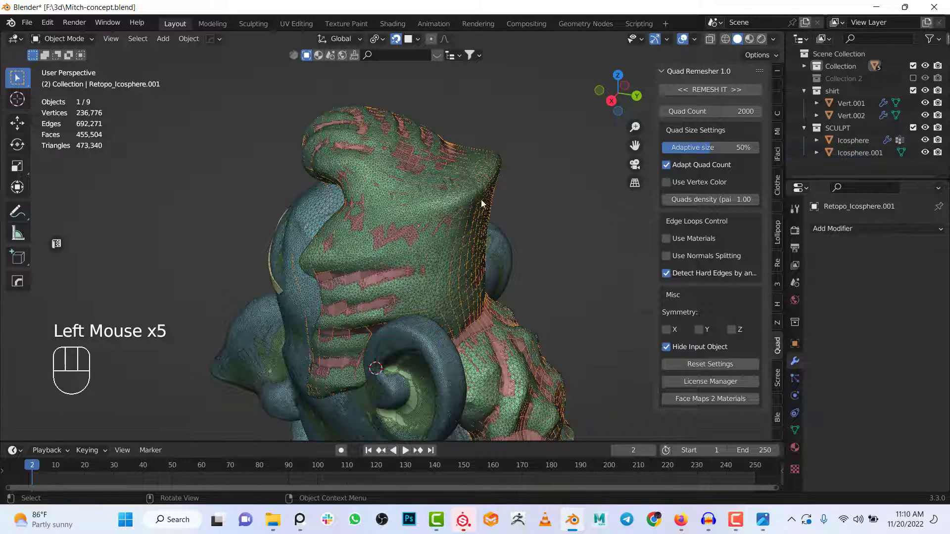
{"action": "key", "text": "shift+z"}
{"action": "key", "text": "shift+z"}
{"action": "left_click_drag", "start_coordinate": [860, 233], "coordinate": [747, 454]}
{"action": "left_click_drag", "start_coordinate": [897, 231], "coordinate": [817, 378]}
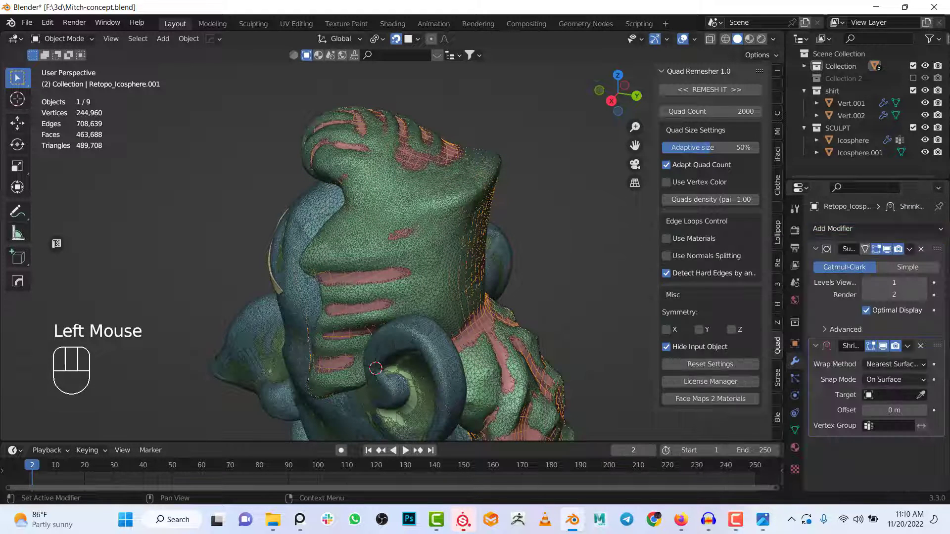
{"action": "left_click", "coordinate": [922, 397]}
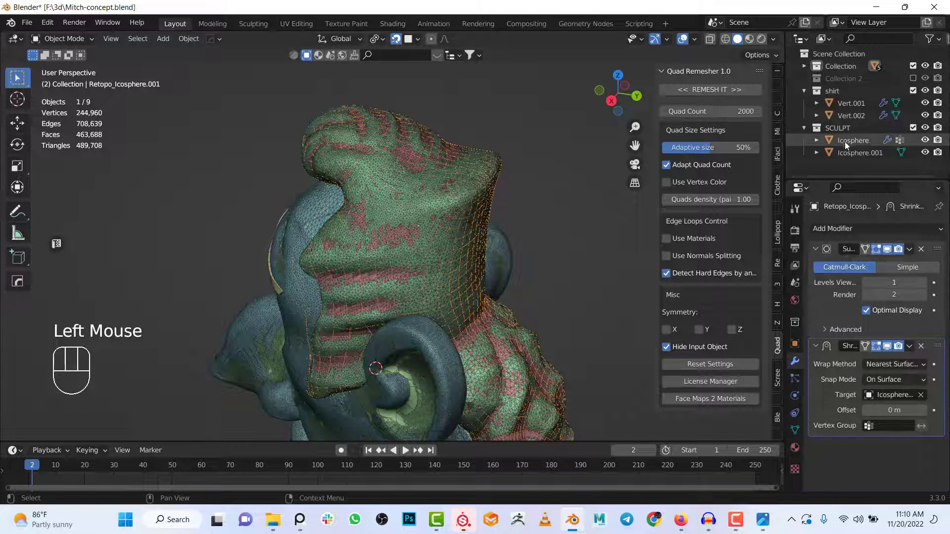
{"action": "left_click", "coordinate": [914, 133]}
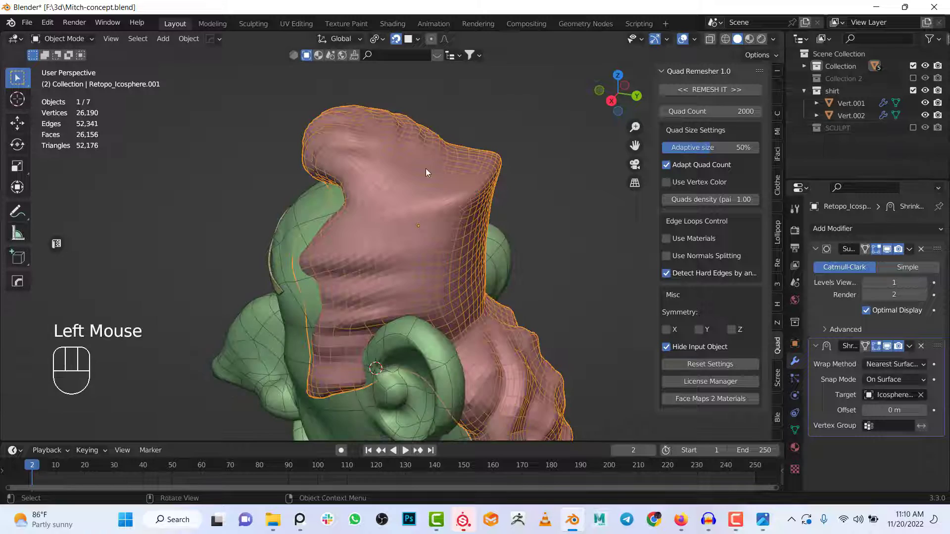
- Raise the remeshed hair's viewport subdivision level to 2
{"action": "scroll", "scroll_direction": "down", "scroll_amount": 3}
{"action": "left_click_drag", "start_coordinate": [446, 240], "coordinate": [469, 216]}
{"action": "left_click", "coordinate": [928, 287]}
{"action": "scroll", "scroll_direction": "up", "scroll_amount": 3}
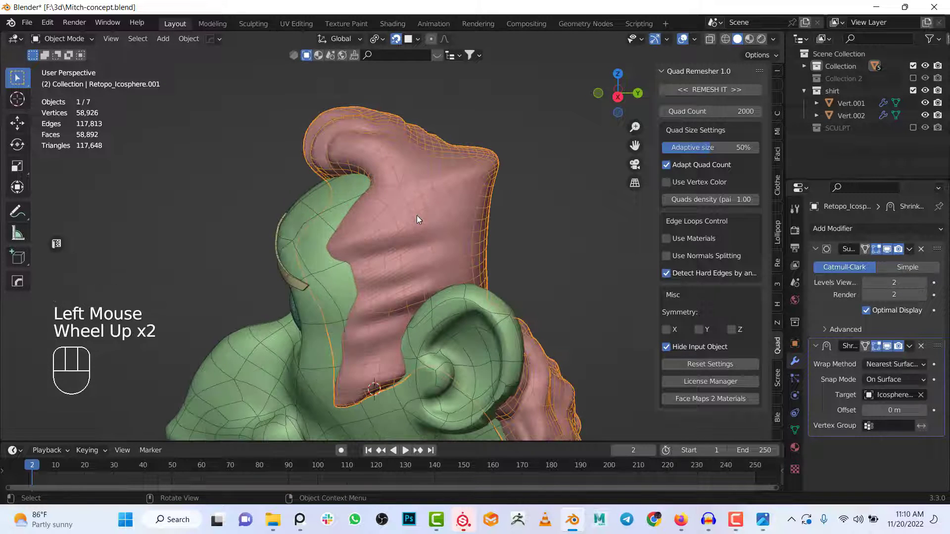
{"action": "left_click_drag", "start_coordinate": [420, 218], "coordinate": [432, 218]}
{"action": "scroll", "scroll_direction": "down", "scroll_amount": 3}
- Orbit around the head and hair to inspect the shrinkwrapped result
{"action": "key", "text": "alt+a"}
{"action": "middle_click", "coordinate": [546, 276]}
{"action": "middle_click", "coordinate": [509, 264]}
{"action": "scroll", "scroll_direction": "down", "scroll_amount": 3}
{"action": "left_click_drag", "start_coordinate": [561, 258], "coordinate": [470, 246]}
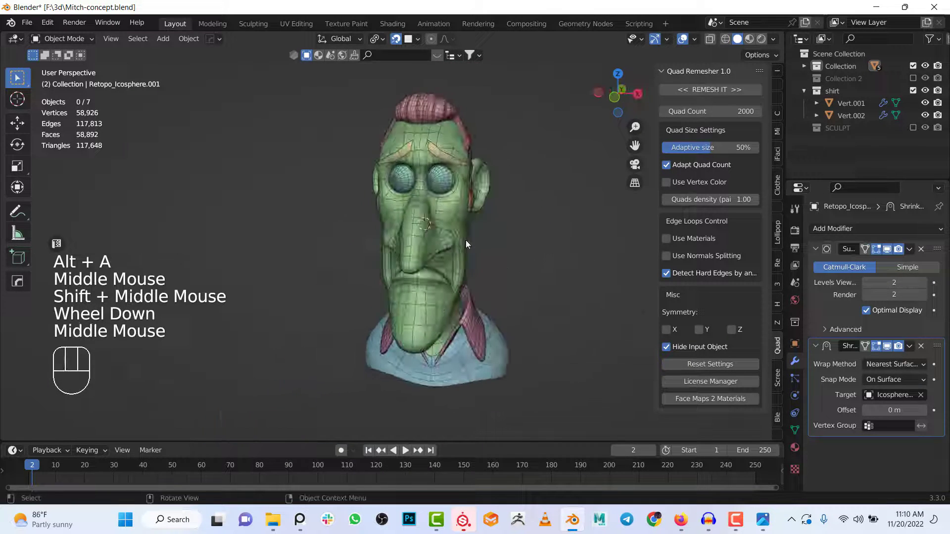
{"action": "scroll", "scroll_direction": "up", "scroll_amount": 3}
{"action": "middle_click", "coordinate": [471, 247]}
{"action": "left_click_drag", "start_coordinate": [484, 278], "coordinate": [438, 269]}
{"action": "scroll", "scroll_direction": "up", "scroll_amount": 3}
{"action": "middle_click", "coordinate": [461, 264]}
{"action": "left_click_drag", "start_coordinate": [481, 293], "coordinate": [414, 257]}
{"action": "scroll", "scroll_direction": "up", "scroll_amount": 3}
{"action": "middle_click", "coordinate": [374, 229]}
{"action": "scroll", "scroll_direction": "up", "scroll_amount": 3}
- Select the head mesh Vert.004 and edit its hairline vertices in Edit Mode
{"action": "left_click", "coordinate": [415, 274]}
{"action": "left_click_drag", "start_coordinate": [446, 299], "coordinate": [417, 225]}
{"action": "scroll", "scroll_direction": "up", "scroll_amount": 3}
{"action": "middle_click", "coordinate": [302, 107]}
{"action": "key", "text": "Tab"}
{"action": "left_click", "coordinate": [456, 42]}
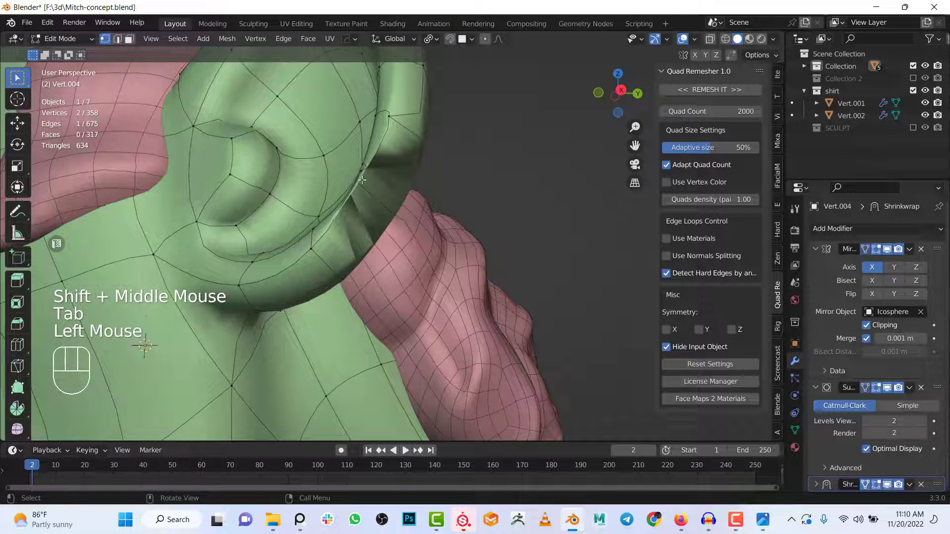
- Move the head vertex where the hair meets the head
{"action": "left_click", "coordinate": [363, 181]}
{"action": "key", "text": "g"}
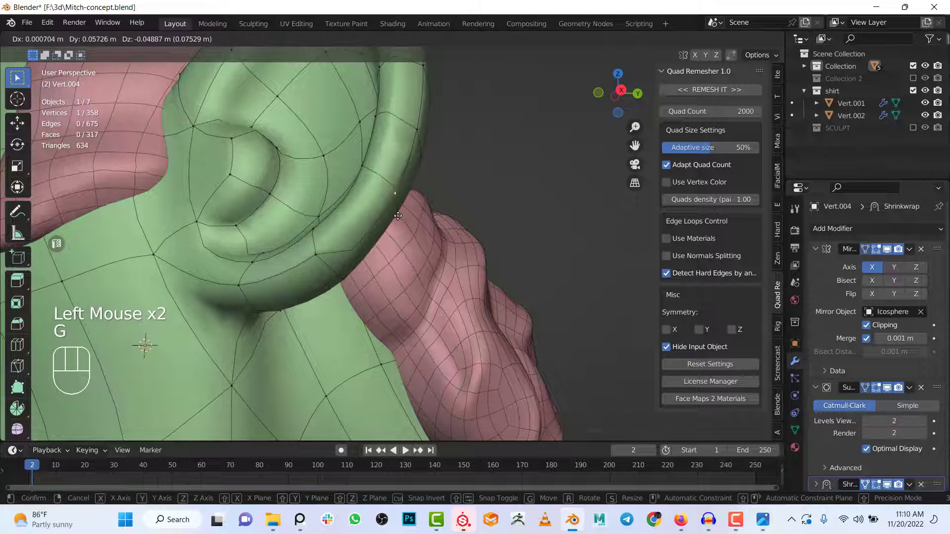
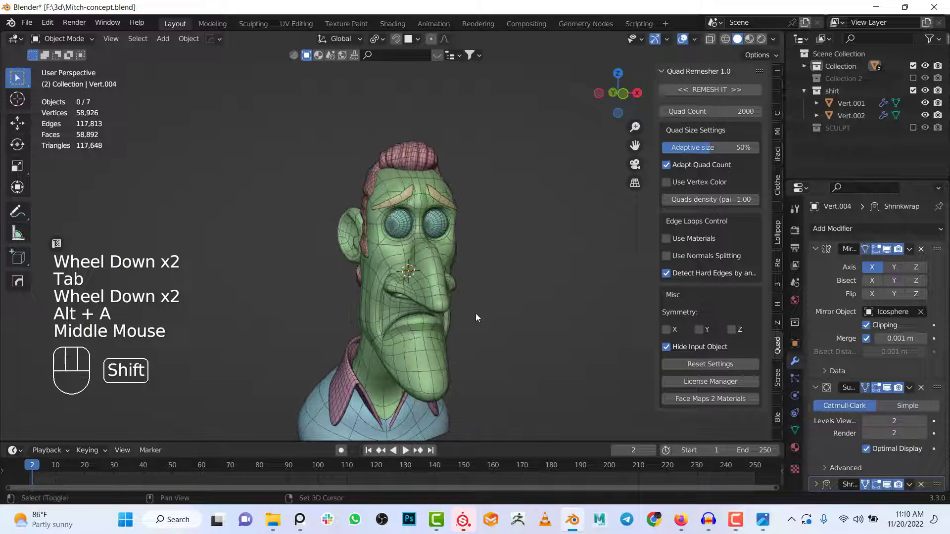
{"action": "left_click_drag", "start_coordinate": [476, 318], "coordinate": [424, 323]}
{"action": "left_click_drag", "start_coordinate": [435, 322], "coordinate": [475, 322]}
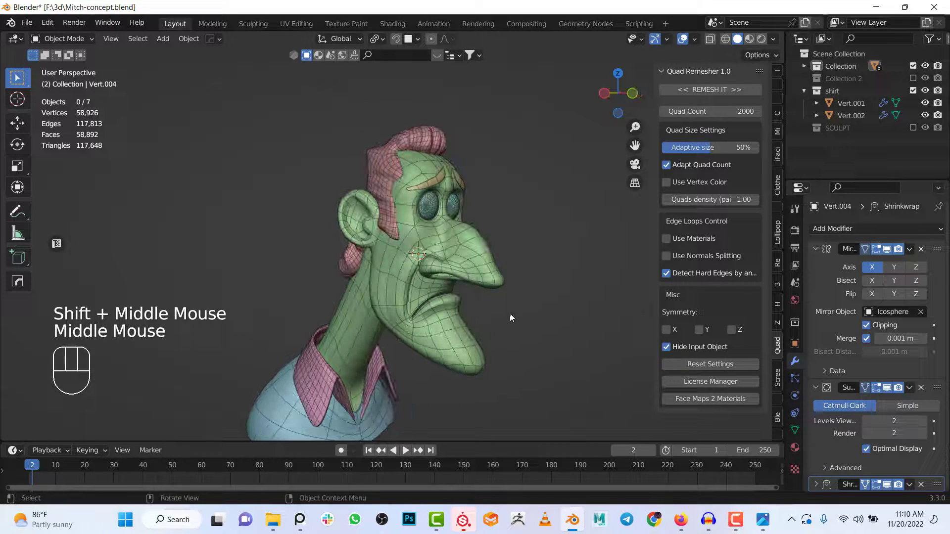
{"action": "scroll", "scroll_direction": "up", "scroll_amount": 3}
{"action": "scroll", "scroll_direction": "down", "scroll_amount": 3}
{"action": "left_click_drag", "start_coordinate": [536, 325], "coordinate": [458, 330]}
{"action": "left_click_drag", "start_coordinate": [422, 316], "coordinate": [444, 311]}
{"action": "left_click_drag", "start_coordinate": [445, 311], "coordinate": [499, 284]}
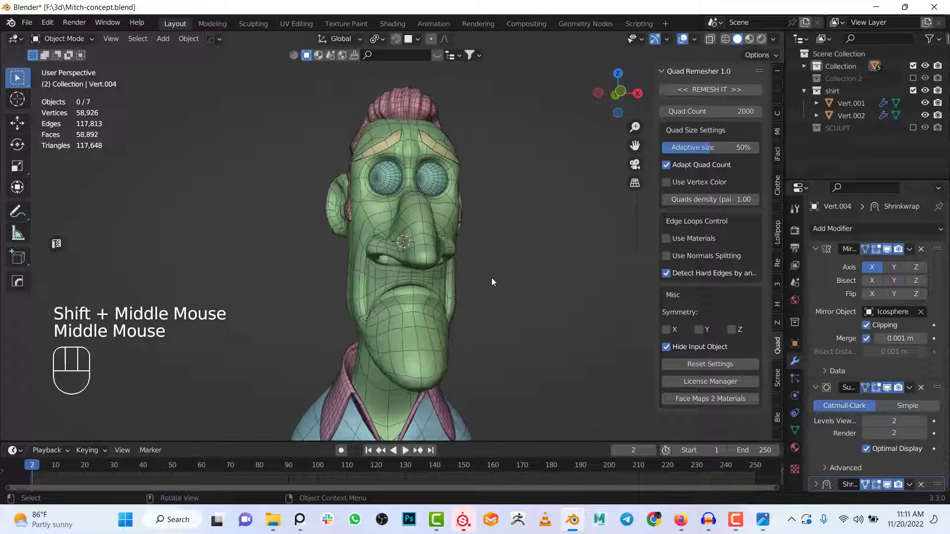